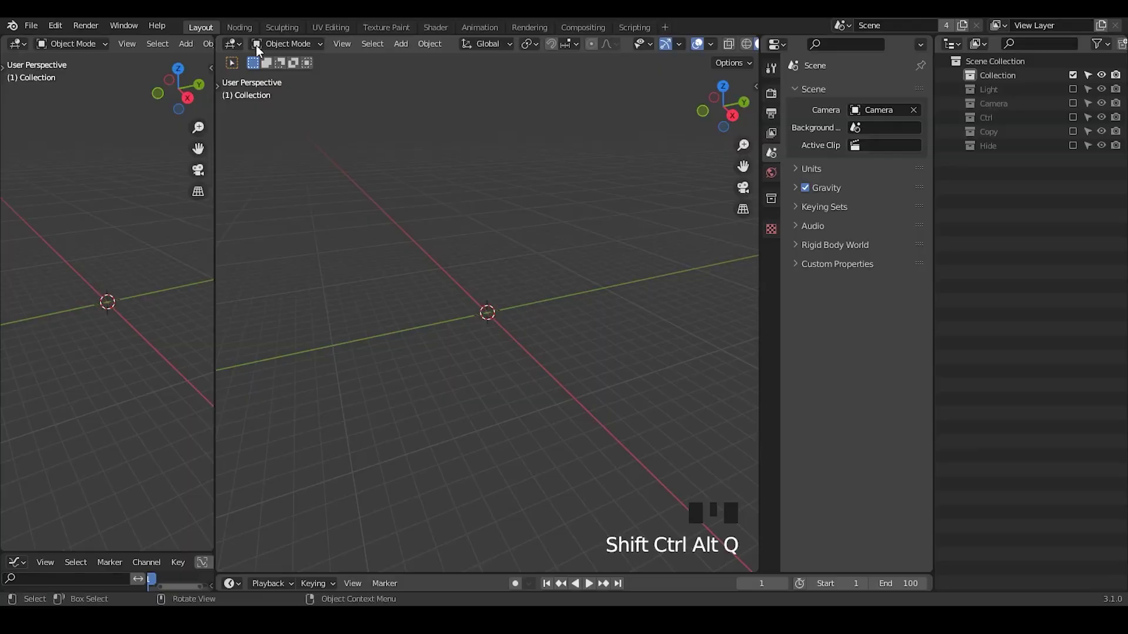
In the Noding workspace, add a plane and give it a new Geometry Nodes tree.
left_click(234, 31)
key("shift+a")
left_click_drag(270, 51, 175, 255)
Add a G_Curve Linear group node and link it into Group Output.
key("x")
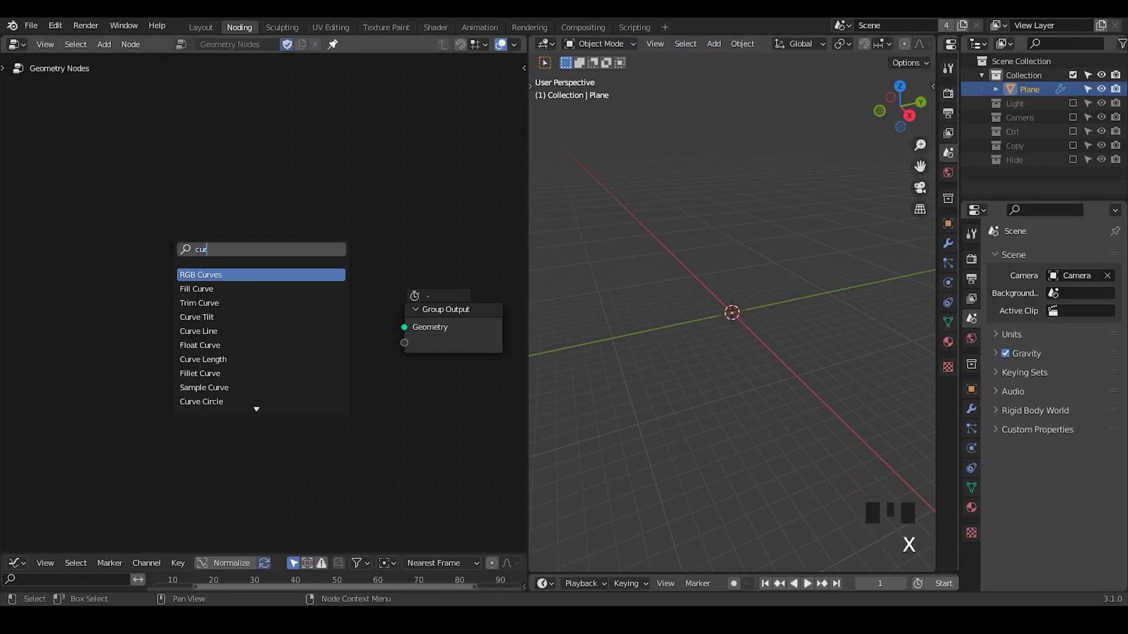
key("ctrl+a")
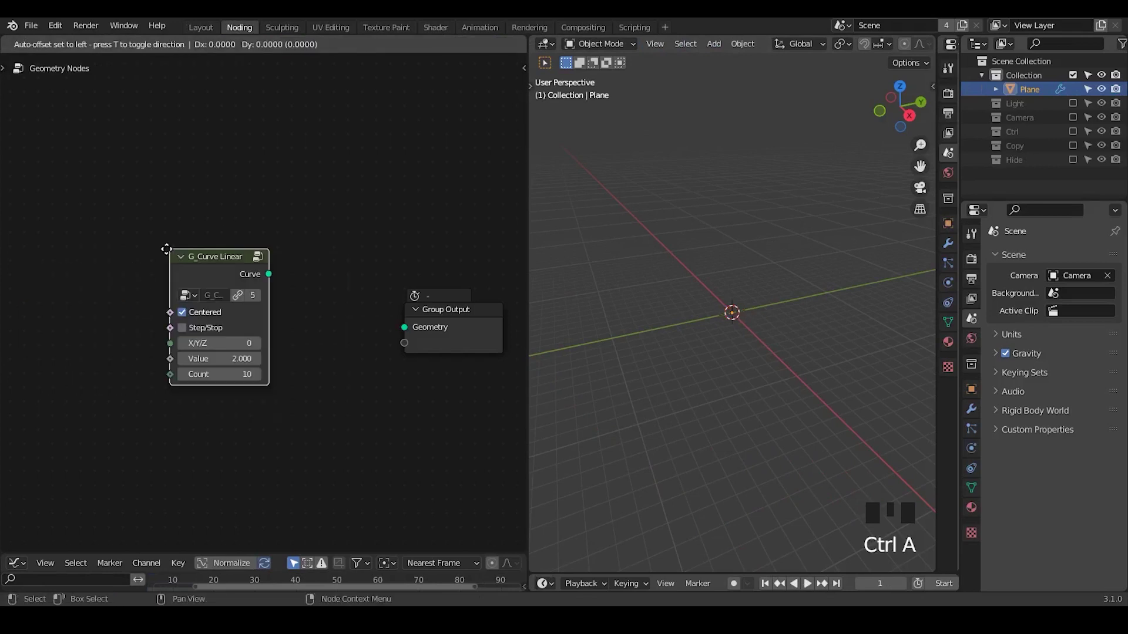
left_click(164, 203)
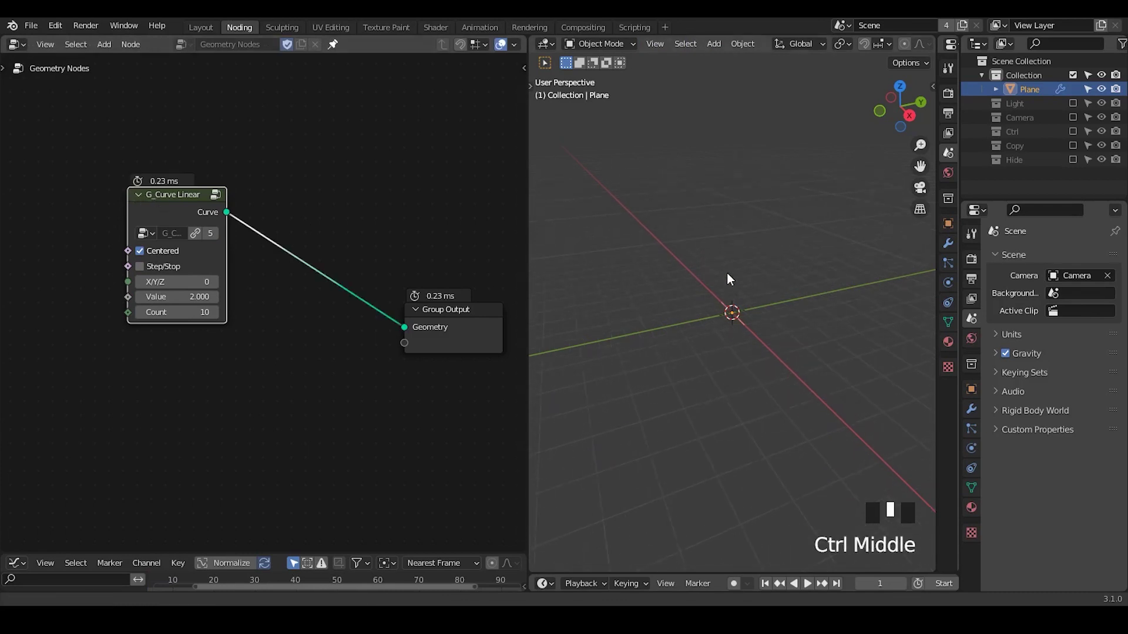
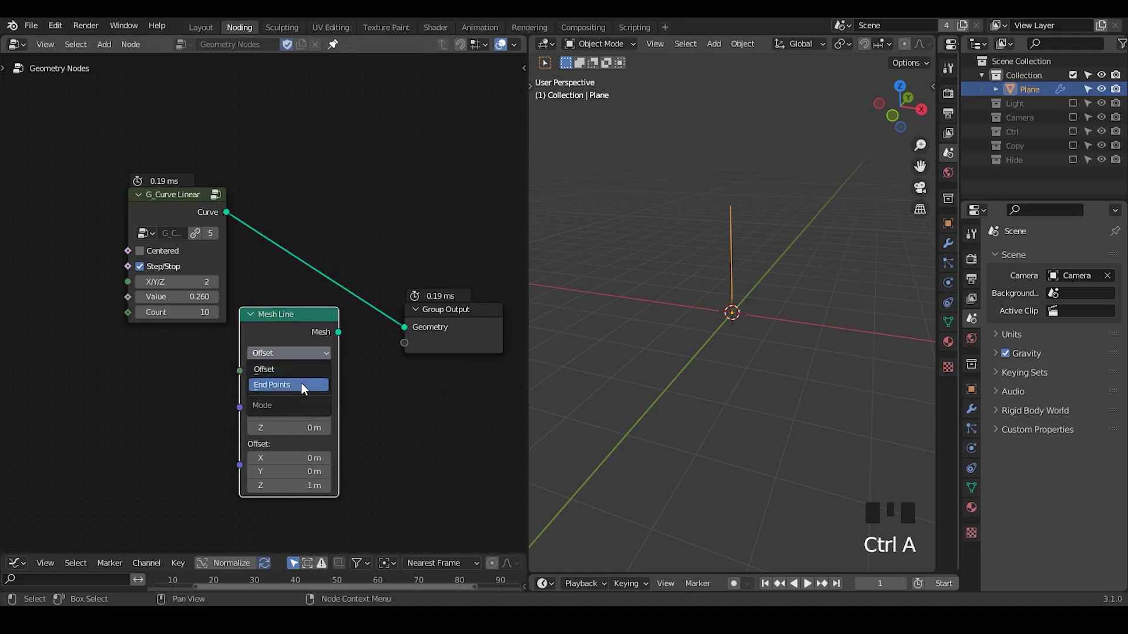
Set the curve to Step/Stop with X/Y/Z 2, Value 0.260, and insert an Instance on Points node after it.
left_click_drag(784, 371, 711, 160)
left_click_drag(710, 161, 400, 207)
key("ctrl+shift+alt+q")
left_click(290, 326)
key("x")
key("ctrl+a")
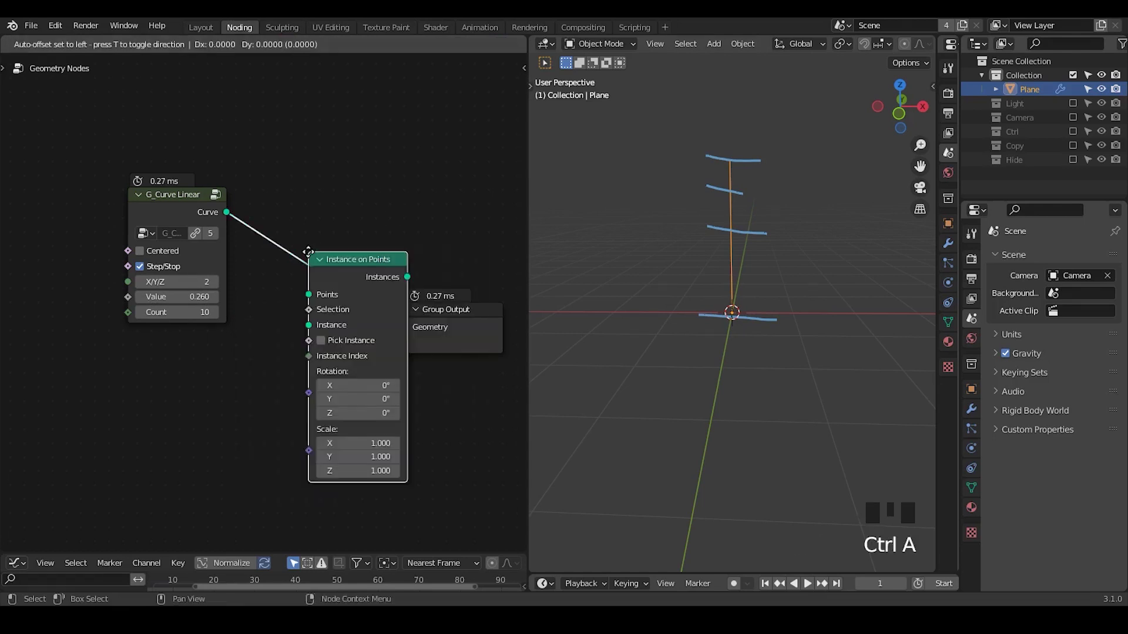
Duplicate a G_Curve Linear node (X/Y/Z 1) and feed it as the instance for the points.
left_click_drag(315, 269, 238, 155)
left_click(237, 154)
key("shift+d")
left_click_drag(241, 292, 751, 284)
left_click_drag(750, 284, 178, 375)
left_click(178, 374)
Chain a second Instance on Points with another G_Curve Linear duplicate (X/Y/Z 0).
left_click_drag(690, 336, 728, 219)
key("d")
left_click_drag(731, 176, 456, 244)
key("d")
left_click(381, 196)
key("shift+d")
Place a third curve group node to fill the instances into a 3D block of lines.
middle_click(289, 316)
left_click(123, 265)
key("shift+d")
left_click_drag(294, 379, 255, 476)
left_click_drag(255, 475, 277, 137)
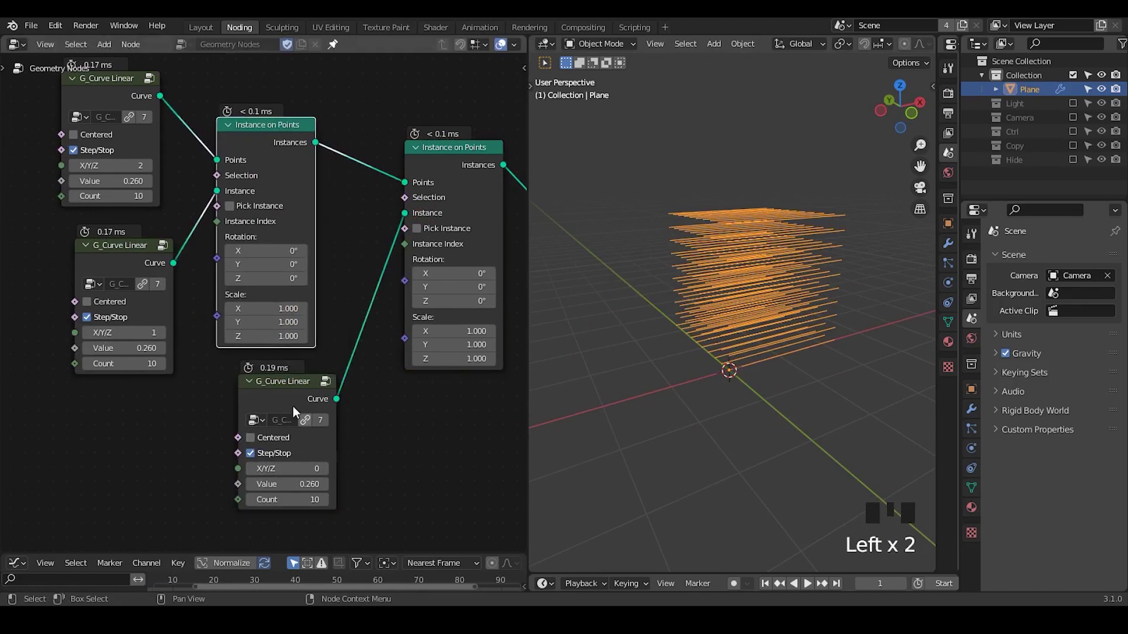
left_click(290, 403)
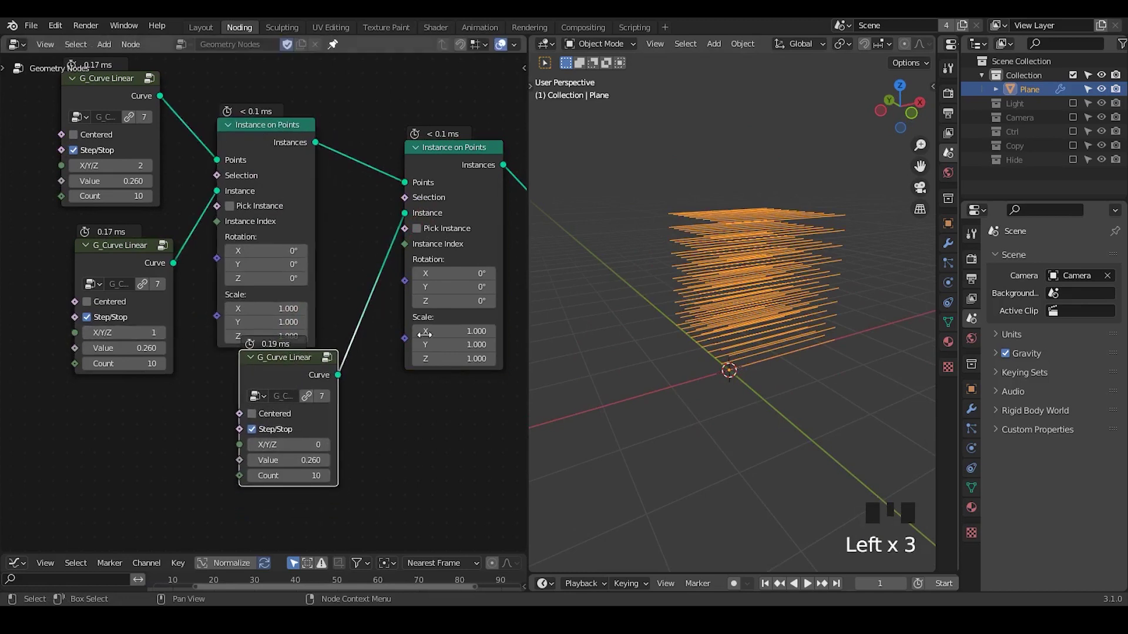
Orbit to check the block's depth and bring up a Curve to Mesh node.
left_click_drag(787, 356, 686, 341)
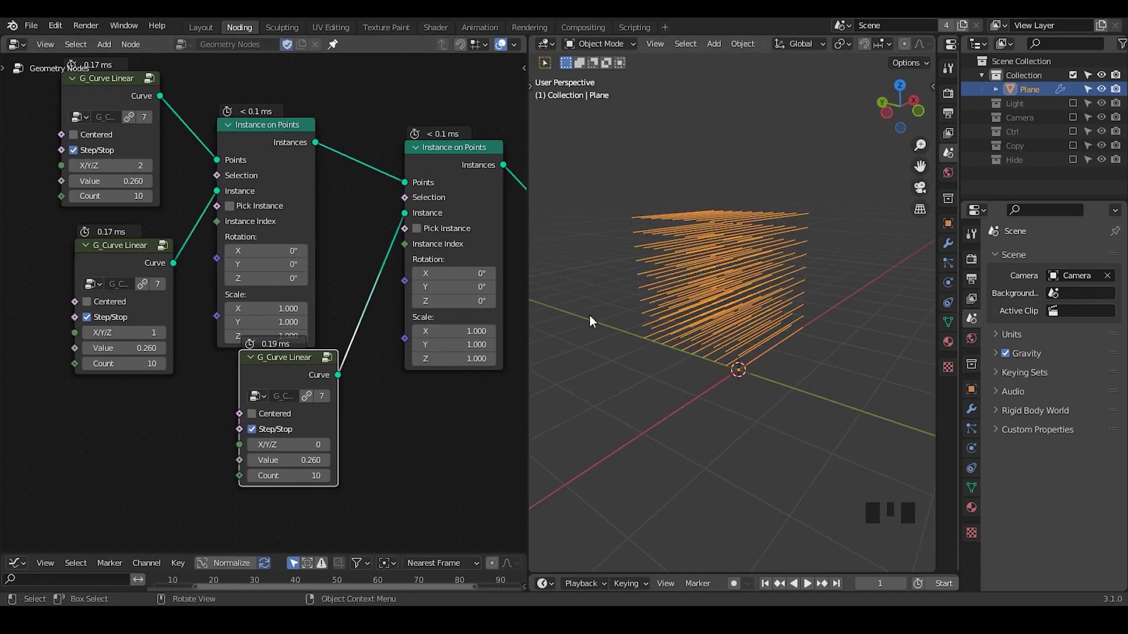
left_click_drag(401, 298, 481, 229)
key("ctrl+a")
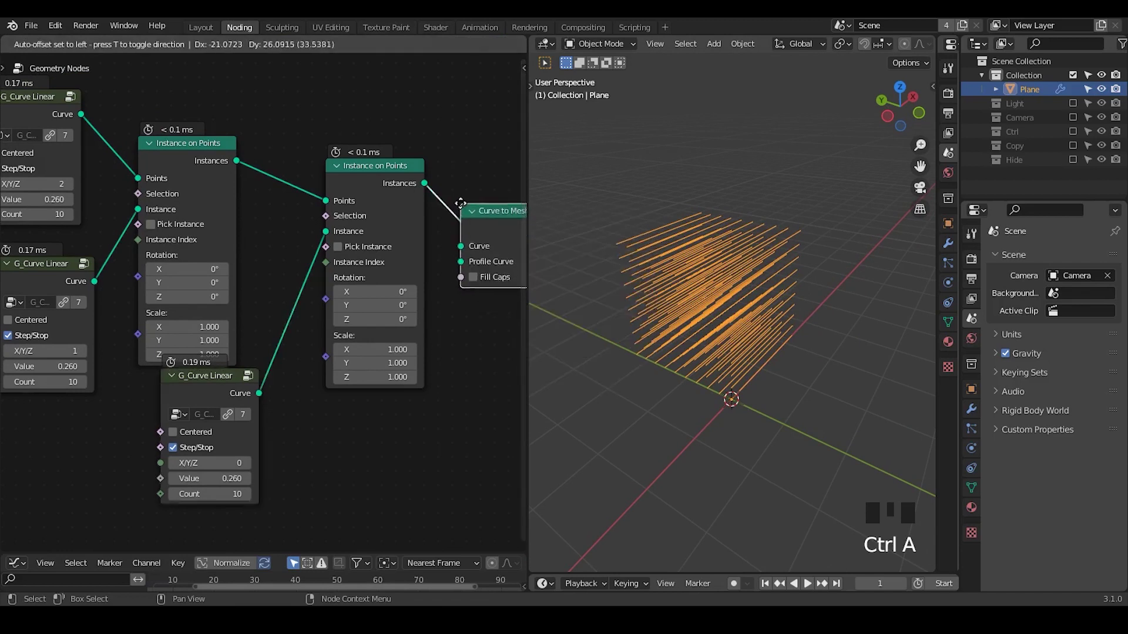
Insert Curve to Mesh after the instances with a duplicated G_Curve Linear (X/Y/Z 1, Value 0.030) as Profile Curve.
left_click_drag(359, 356, 125, 334)
left_click(125, 335)
key("shift+d")
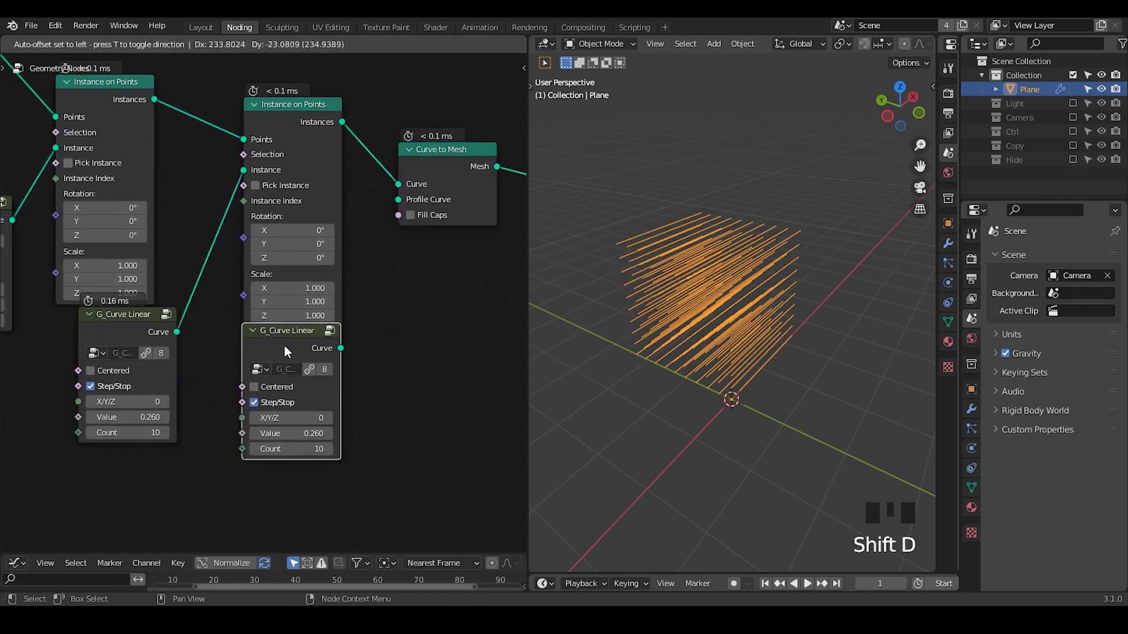
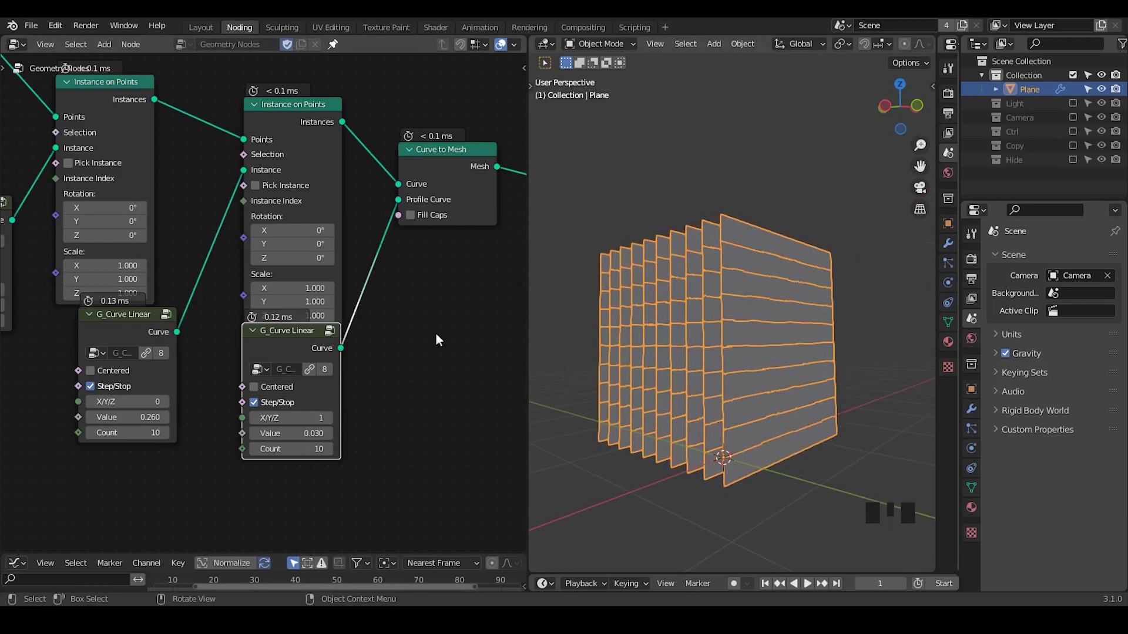
left_click_drag(359, 346, 72, 102)
left_click(72, 102)
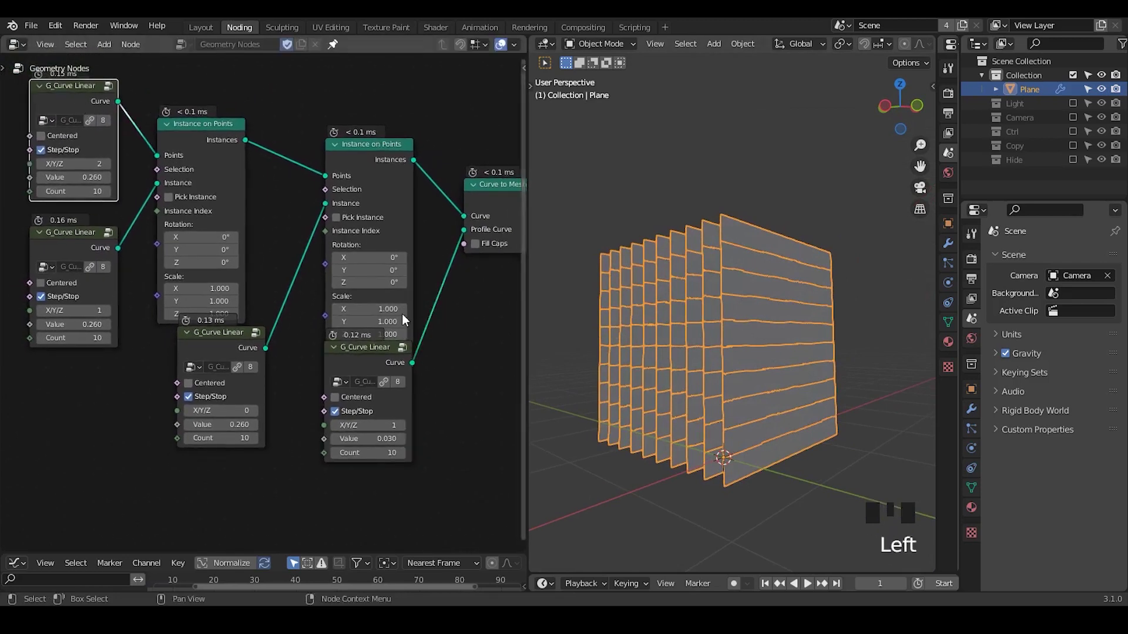
Mute the first Instance on Points node so only a single wall sheet remains.
key("ctrl+shift+alt+q")
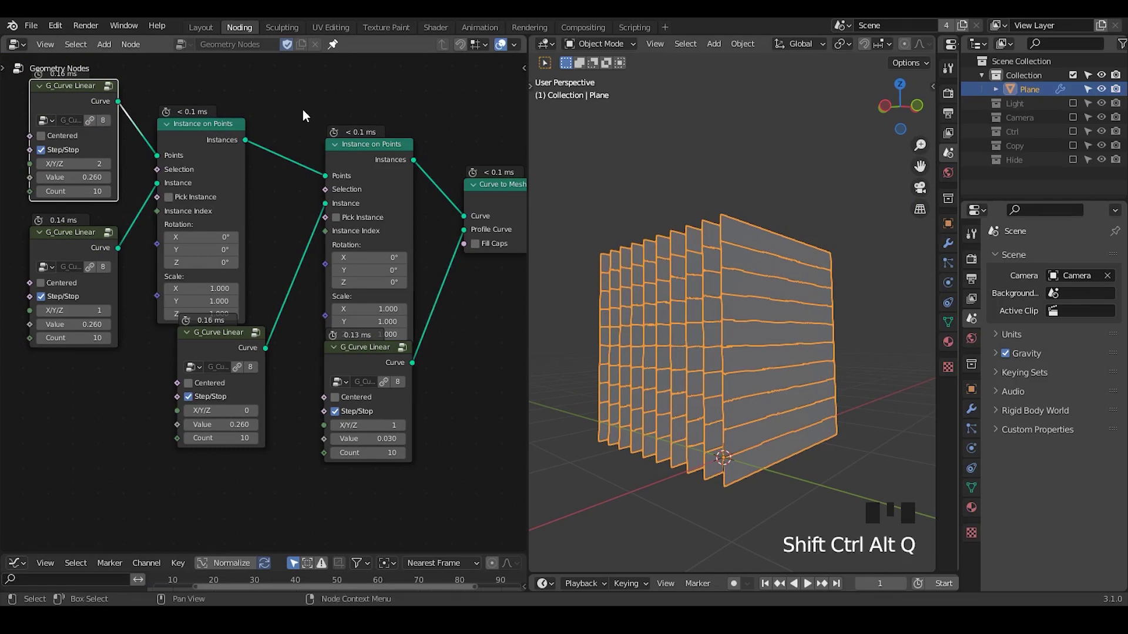
left_click(223, 129)
key("m")
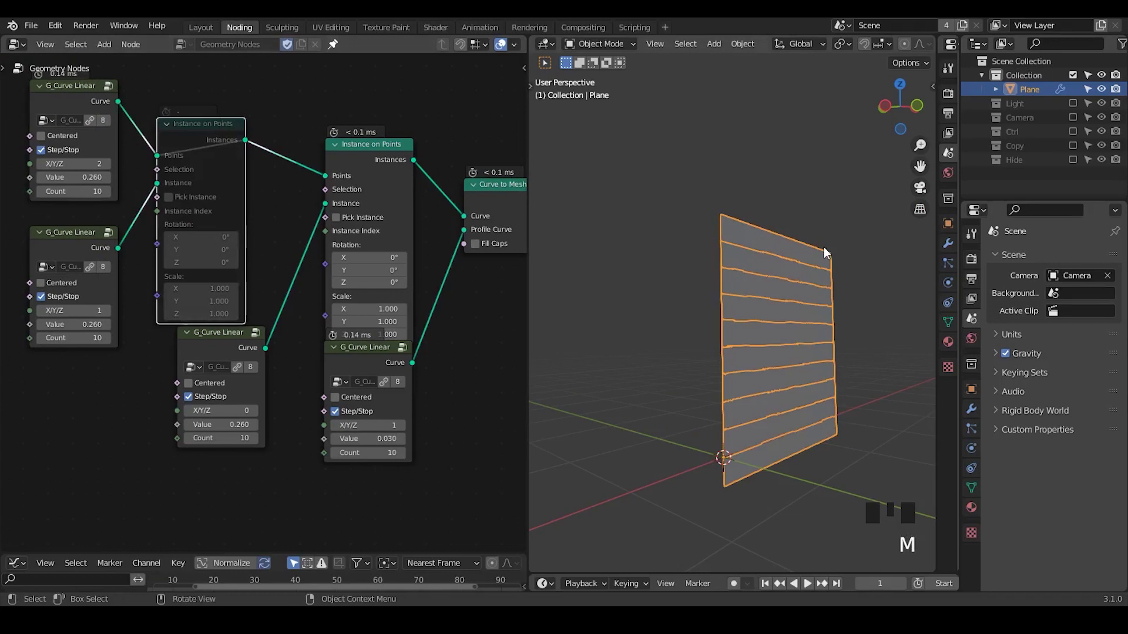
Inspect the wall sheet in the viewport and select the profile G_Curve Linear node.
left_click_drag(778, 319, 778, 204)
key("z")
left_click_drag(748, 282, 637, 181)
left_click_drag(460, 347, 314, 337)
left_click(314, 337)
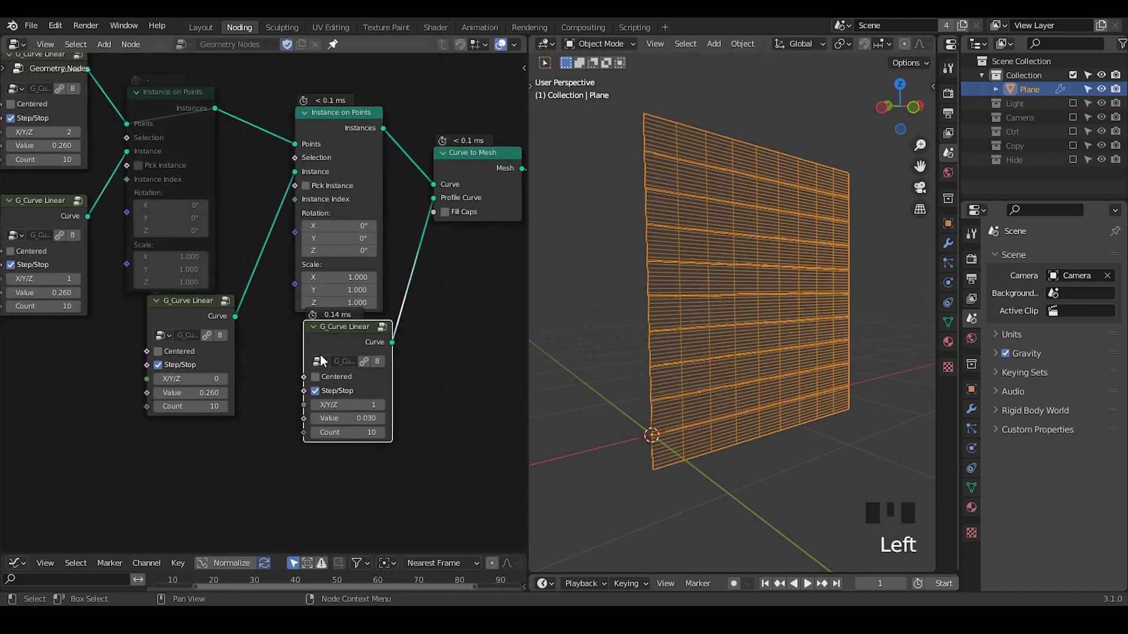
Tune the profile: vary Count, untick Step/Stop, set Value 0.270 and Count 2 for an even grid.
left_click_drag(331, 345, 315, 438)
left_click_drag(315, 439, 647, 152)
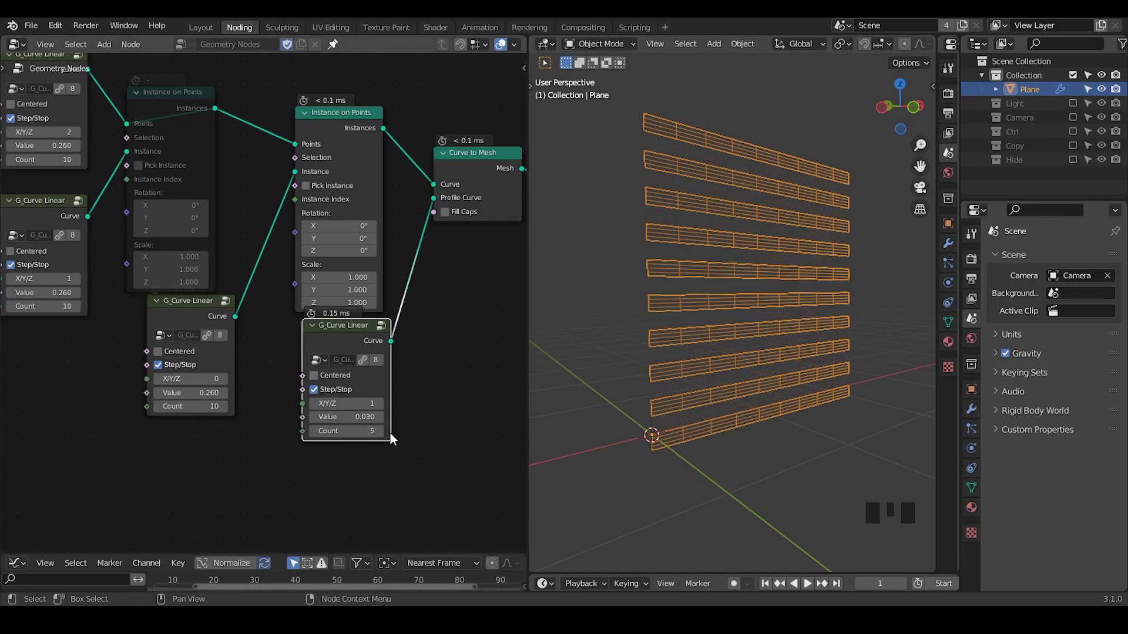
left_click_drag(385, 436, 651, 154)
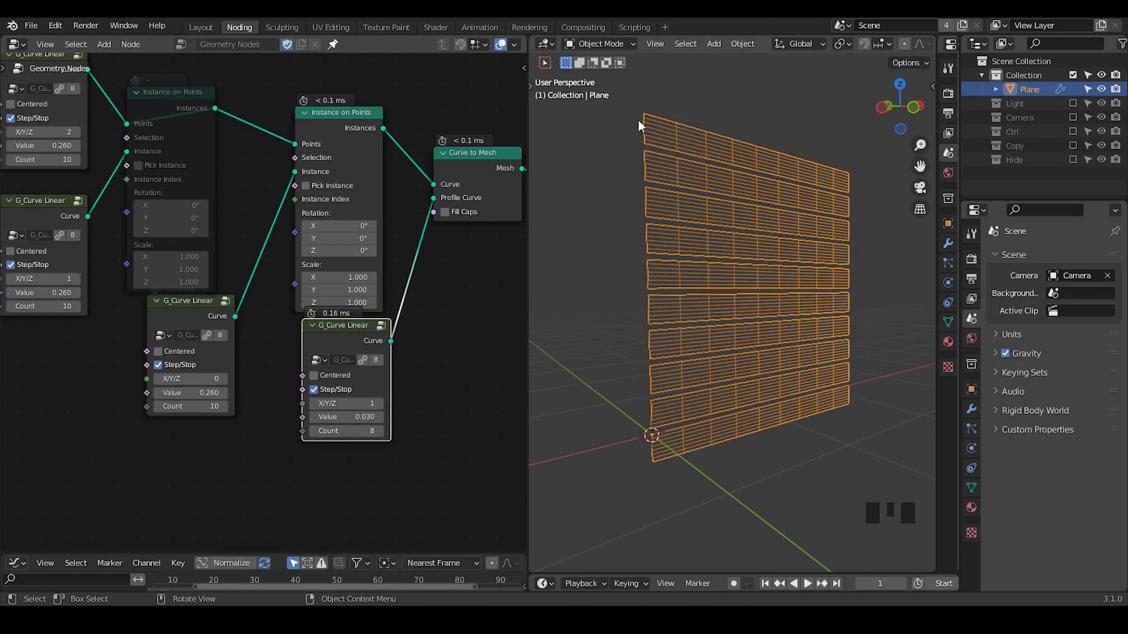
left_click(329, 397)
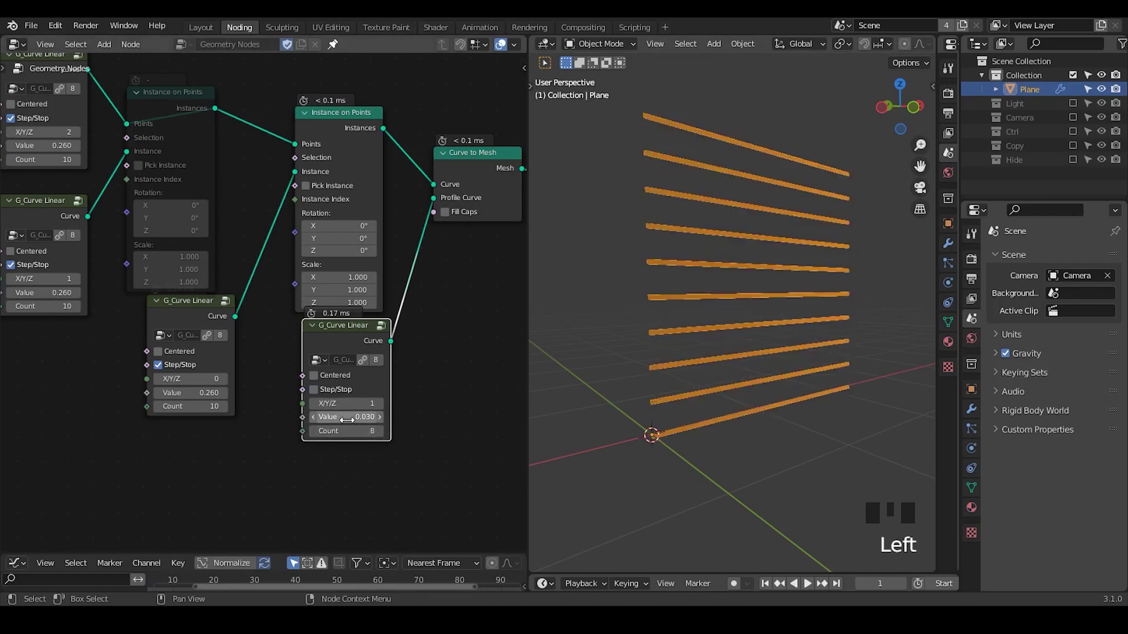
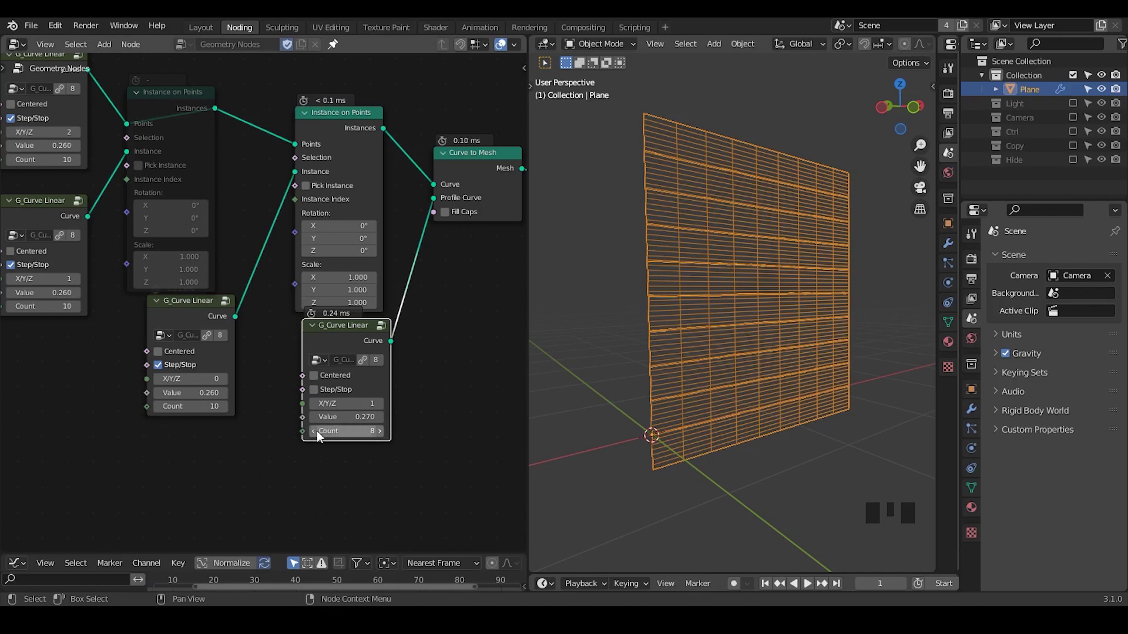
left_click_drag(320, 436, 355, 400)
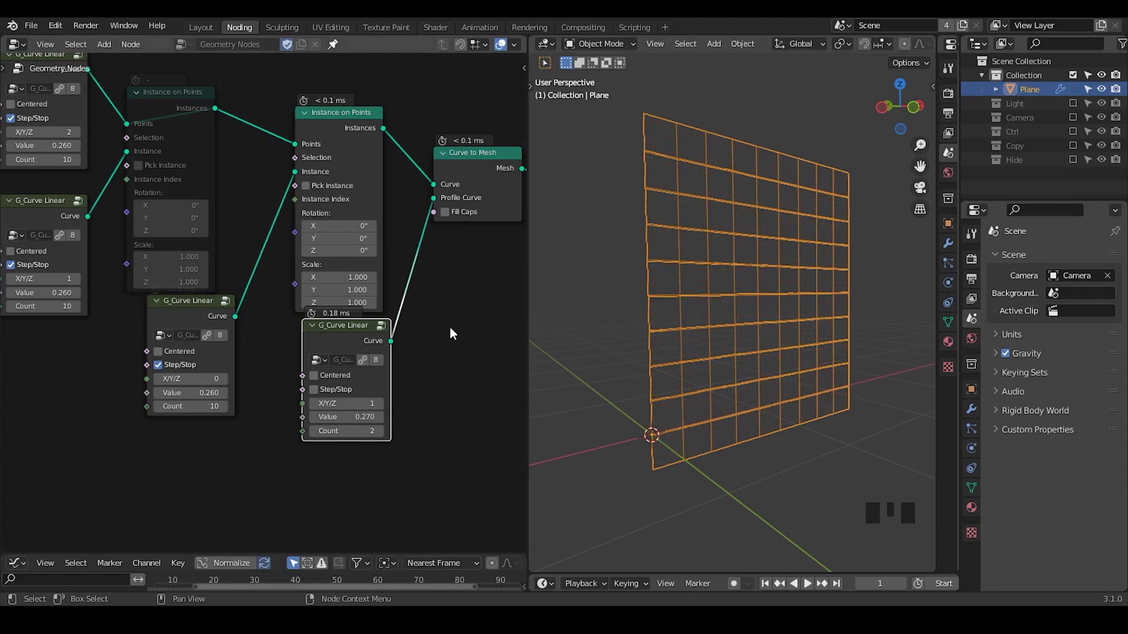
left_click_drag(456, 332, 436, 312)
key("ctrl+a")
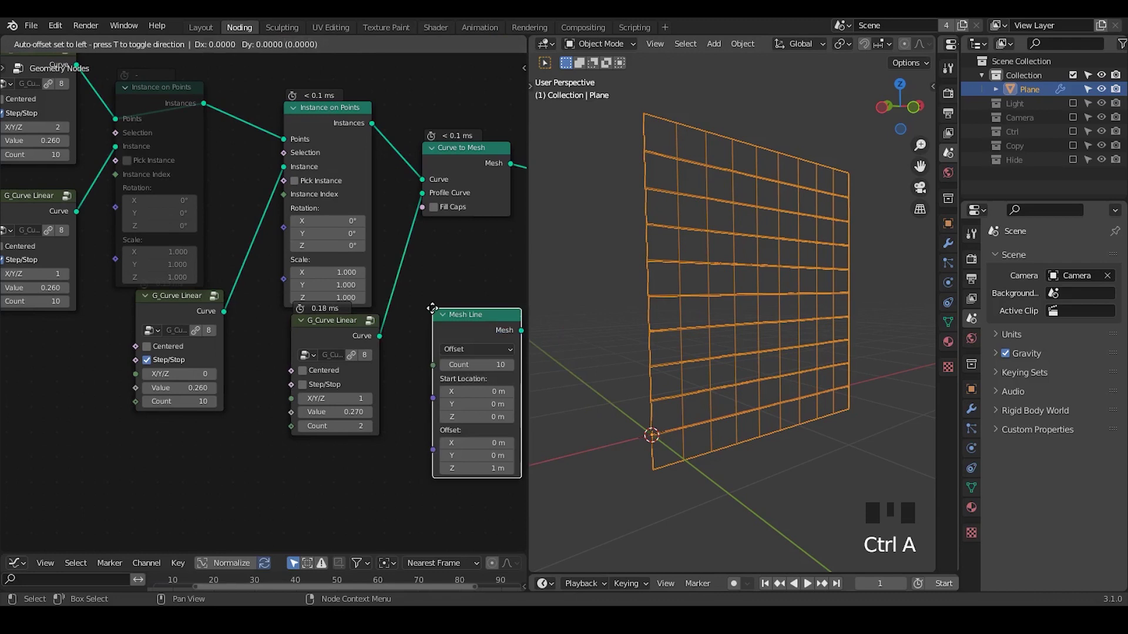
Add a Value node and wire it into the Value input of the first G_Curve Linear node.
left_click_drag(460, 359, 464, 386)
key("x")
left_click_drag(217, 345, 680, 103)
key("d")
left_click(680, 99)
key("d")
key("d")
key("d")
Wire the same Value node to the second curve node, set it to 0.820, and place it beside them.
left_click(333, 40)
key("d")
key("d")
key("d")
left_click(287, 327)
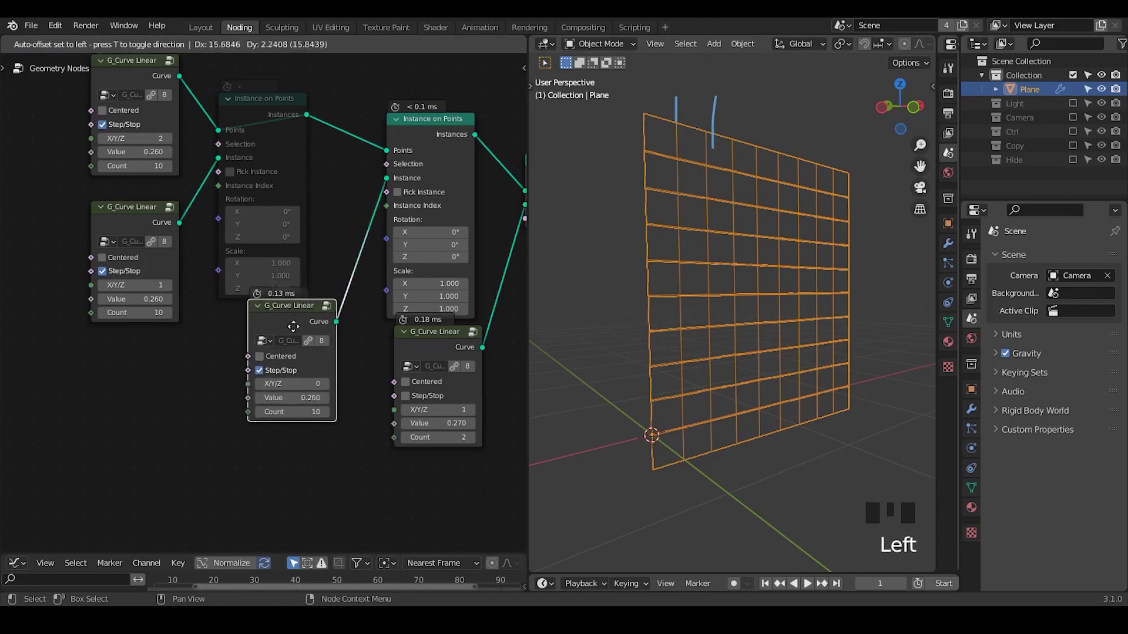
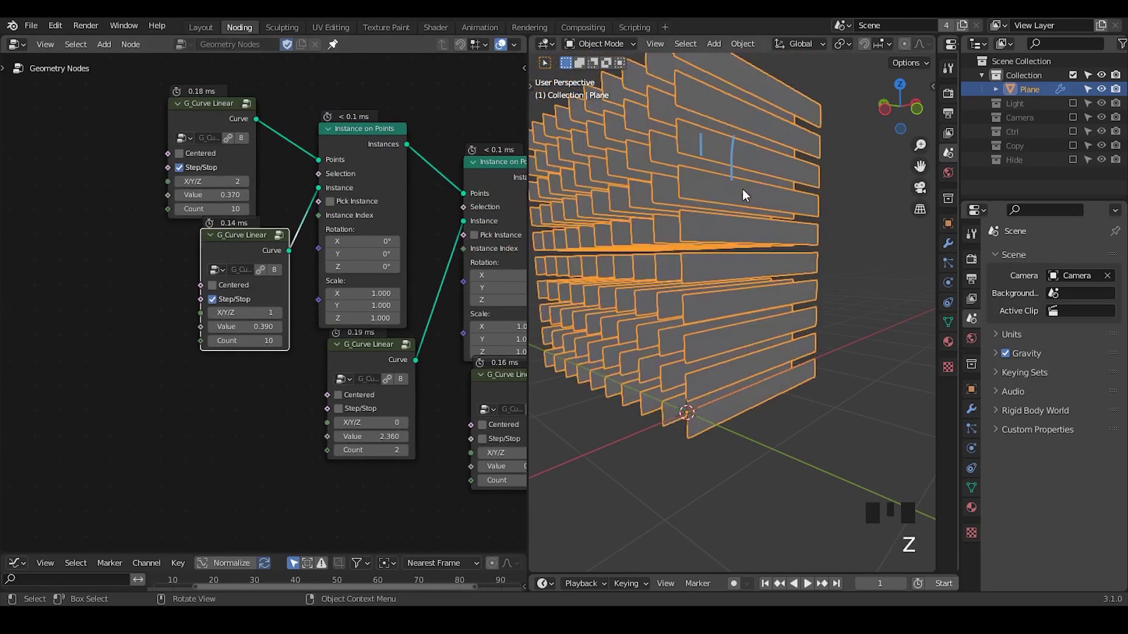
left_click_drag(714, 227, 485, 153)
left_click_drag(301, 271, 140, 172)
left_click_drag(139, 172, 124, 189)
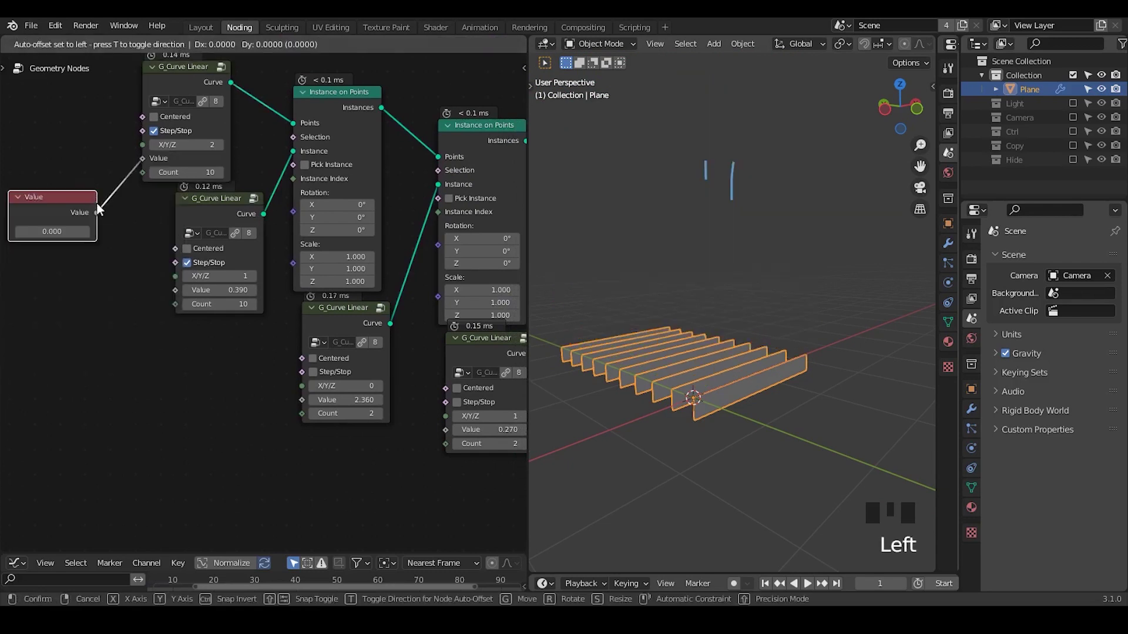
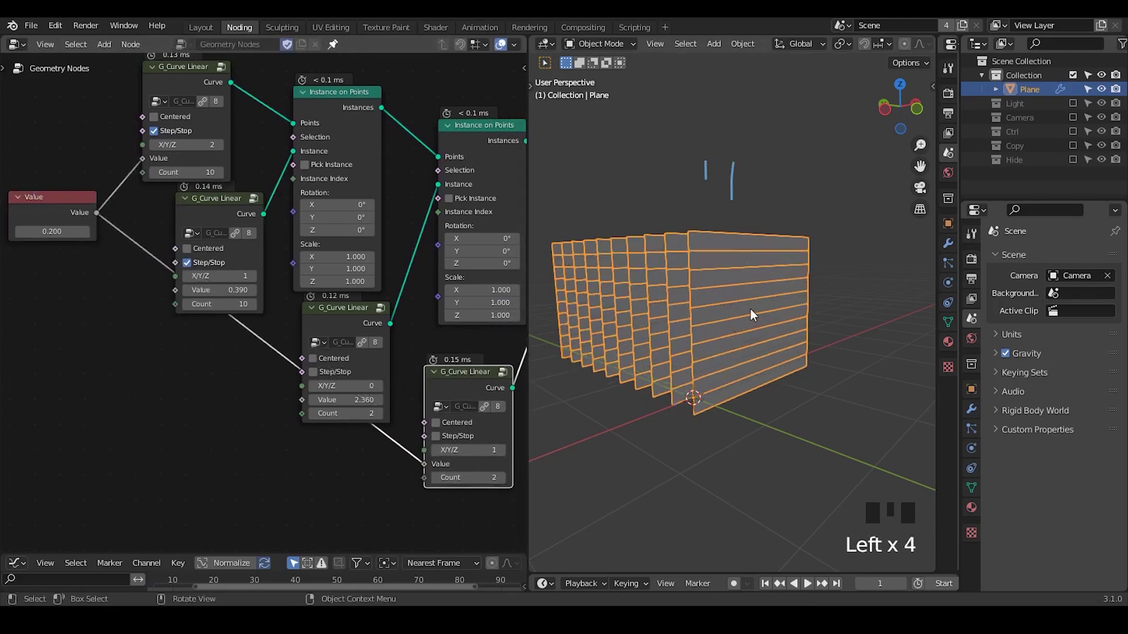
left_click_drag(725, 370, 514, 364)
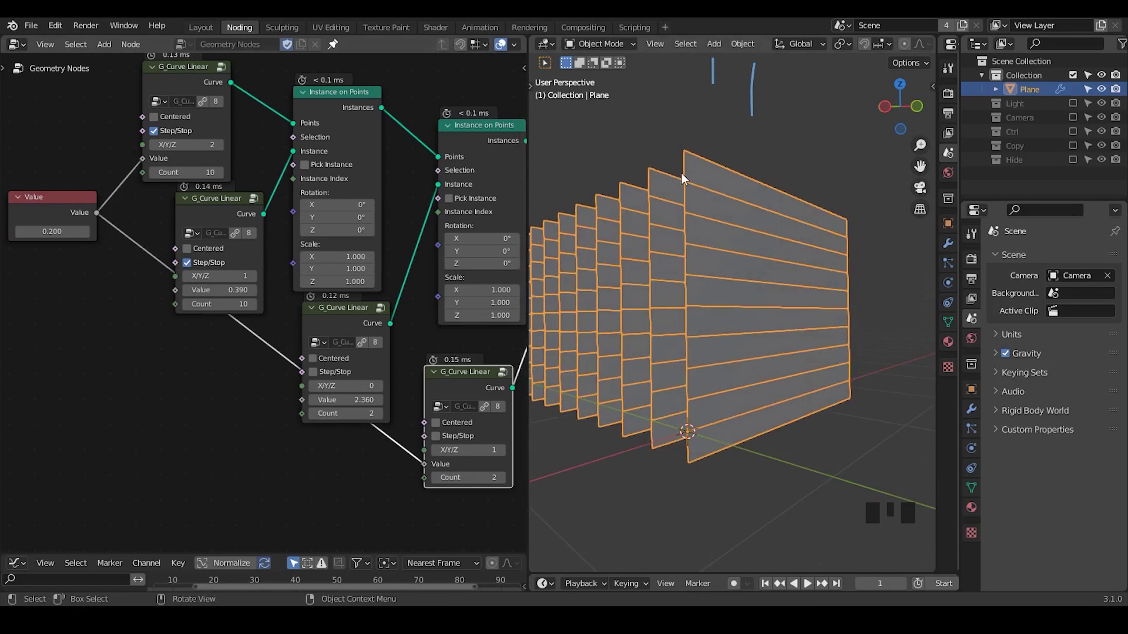
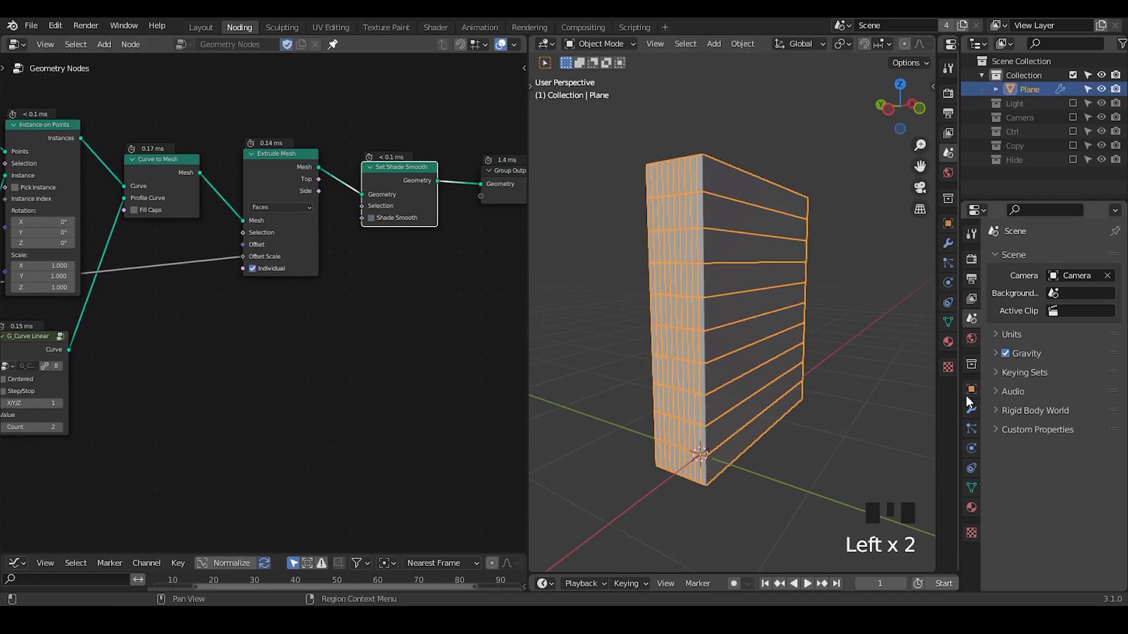
Add a 0.015 m Bevel modifier and bring a Realize Instances node into the tree.
left_click(971, 414)
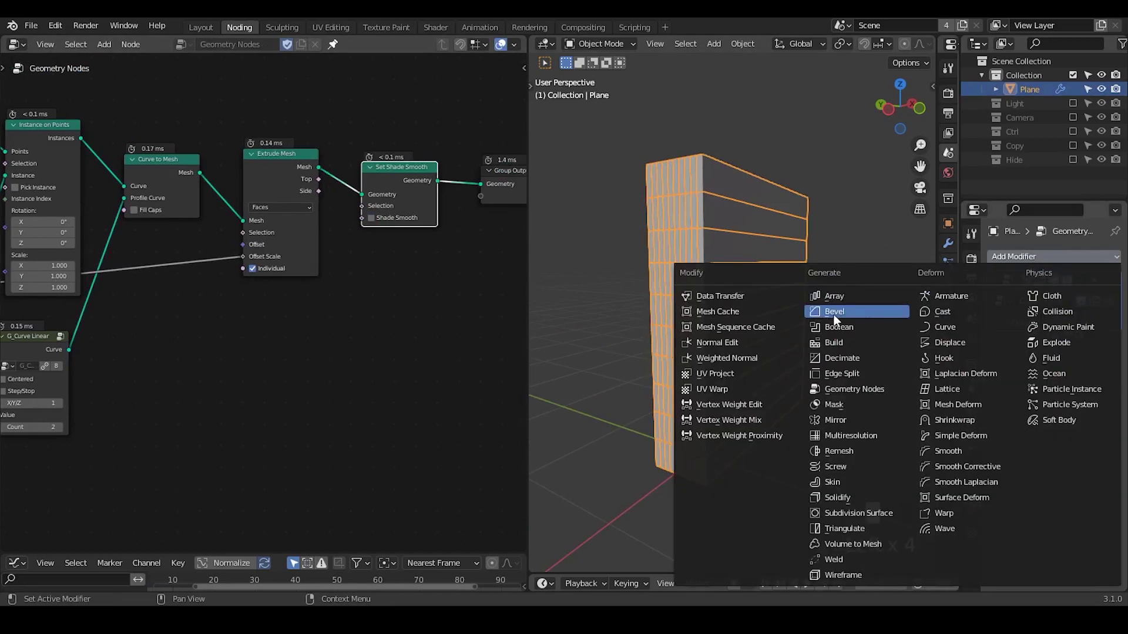
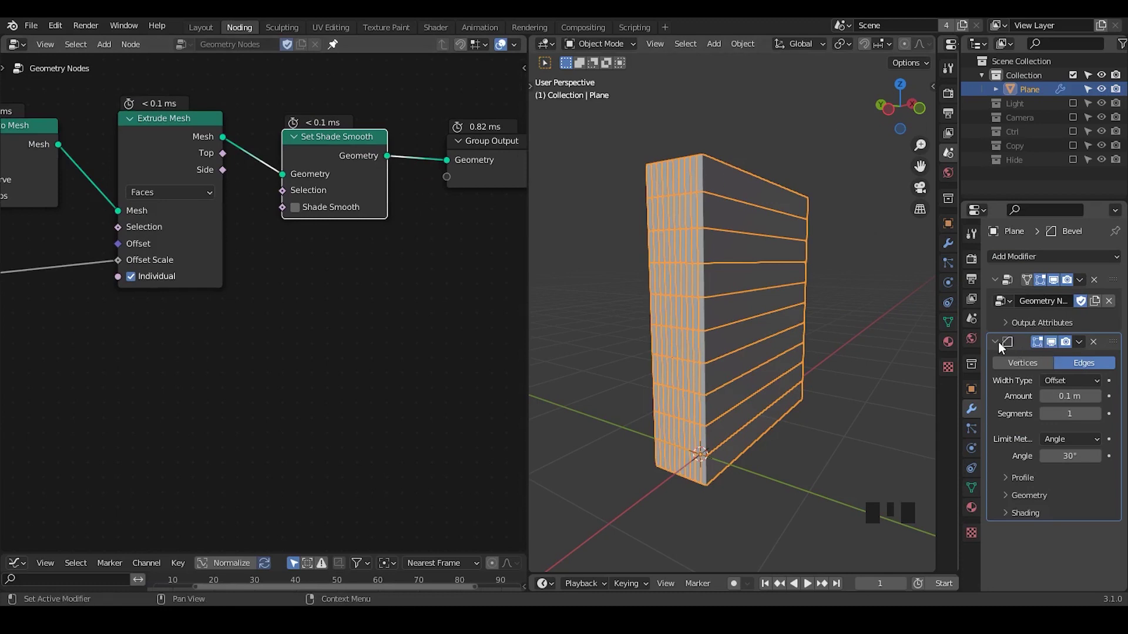
key("ctrl+a")
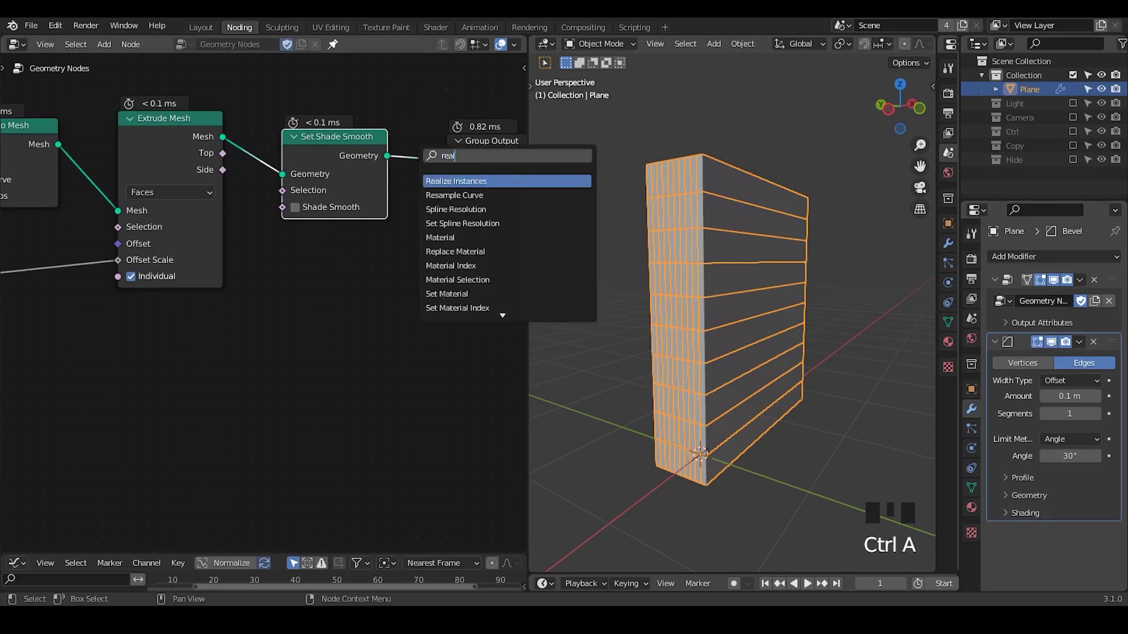
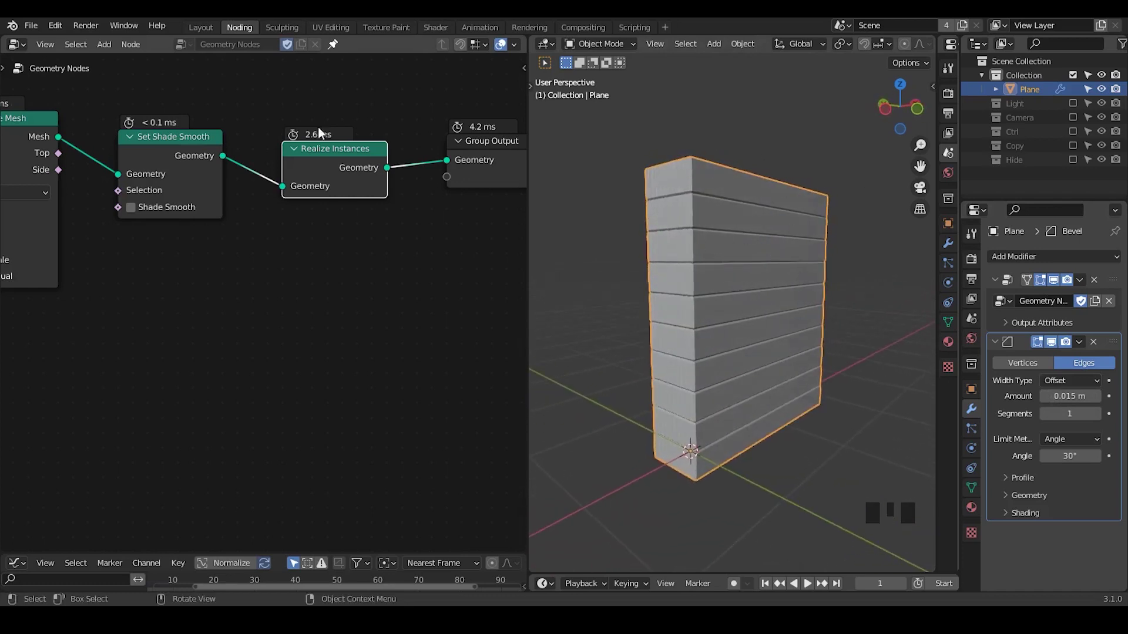
left_click(320, 152)
Insert Realize Instances before Group Output, mute it, and frame the whole node tree.
left_click(1056, 348)
left_click_drag(997, 347, 361, 171)
key("m")
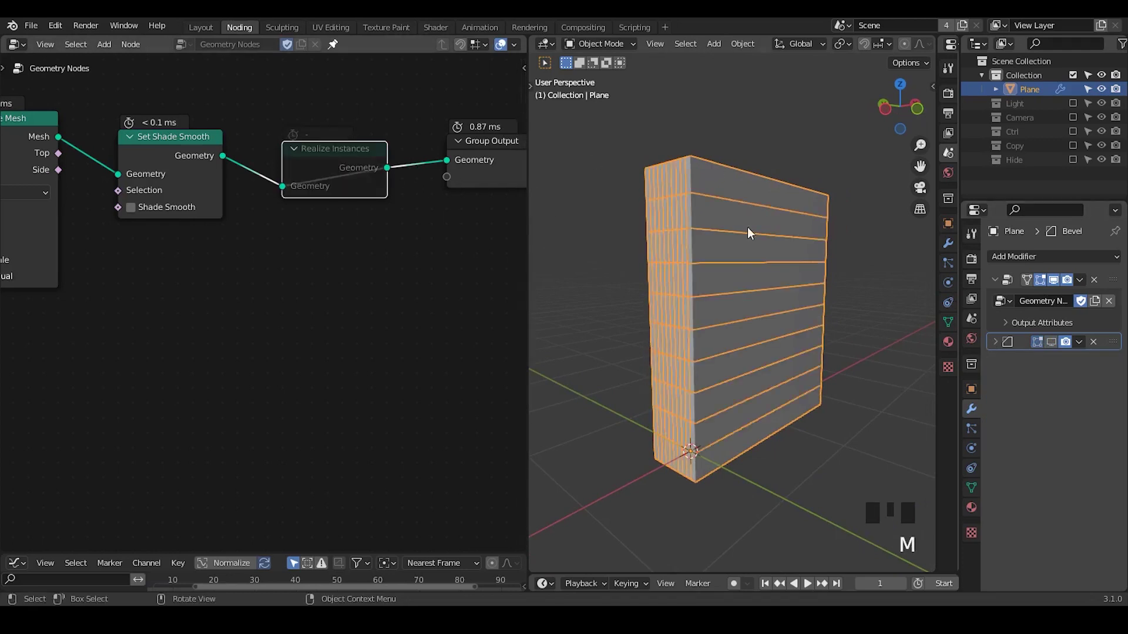
left_click_drag(732, 234, 321, 340)
key("ctrl+shift+alt+w")
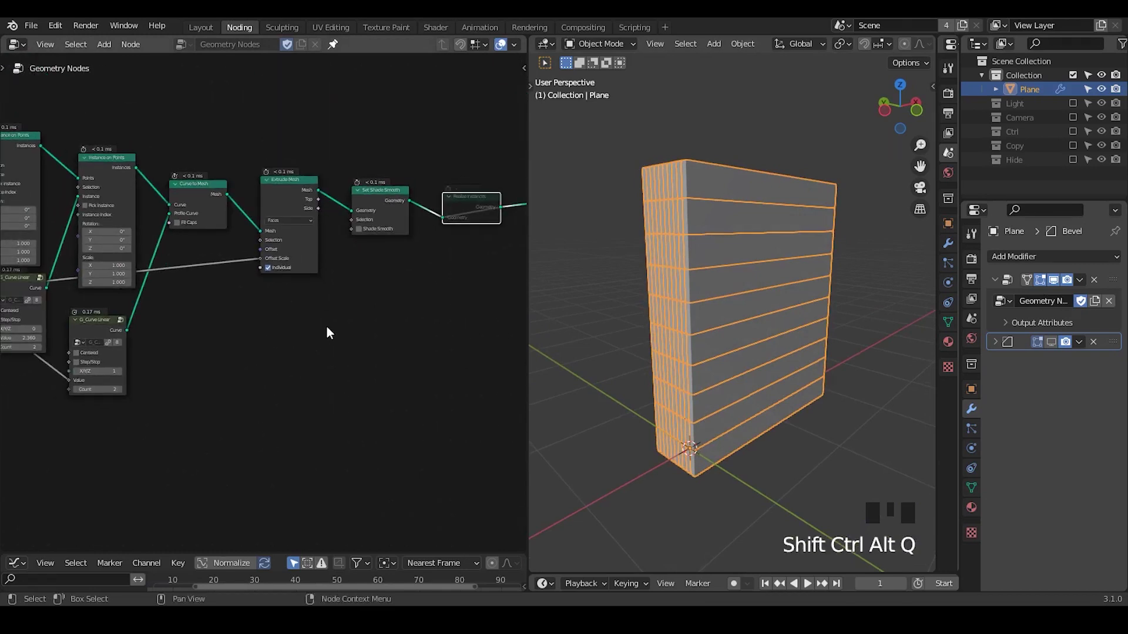
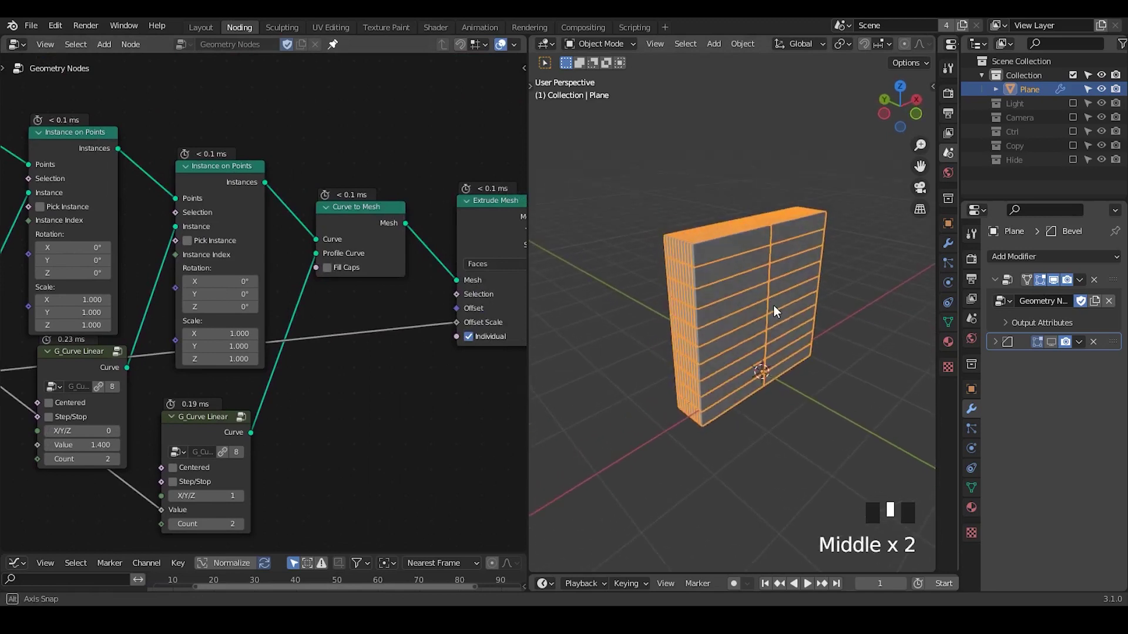
Raise the curve line value to 1.400 so the wall widens into two brick panels.
key("d")
left_click(756, 174)
key("d")
left_click_drag(782, 157, 781, 190)
key("d")
key("d")
key("d")
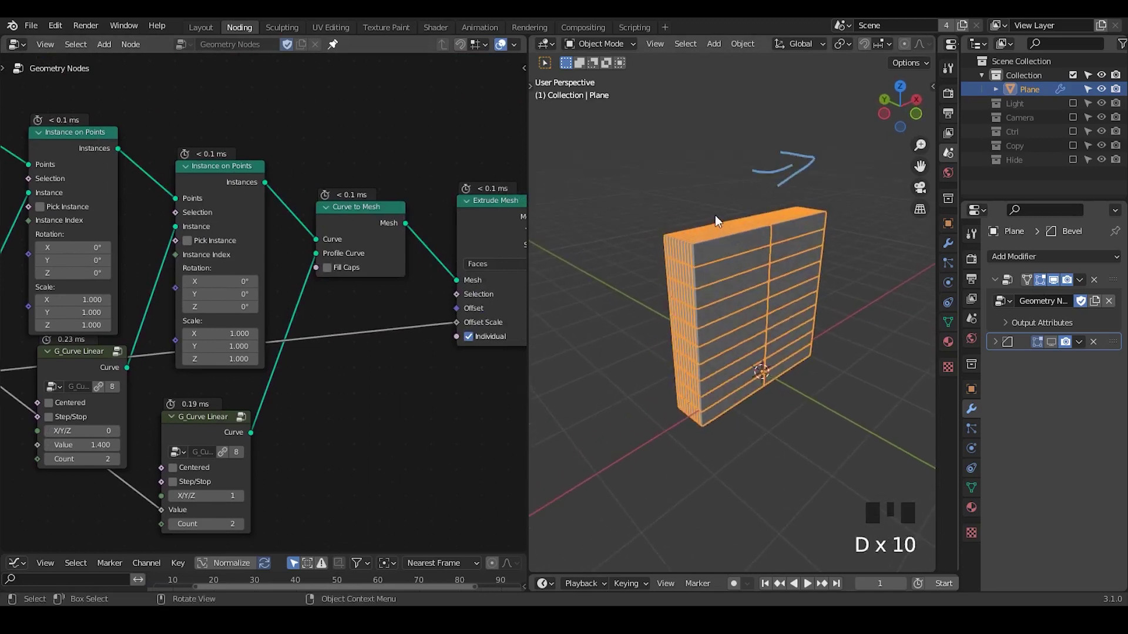
left_click_drag(728, 257, 728, 182)
key("d")
left_click(722, 179)
Add a second shared Value node at 0.060 and wire it to the curve nodes.
key("d")
left_click_drag(679, 157, 696, 208)
key("d")
key("d")
key("d")
key("d")
right_click(670, 136)
key("d")
key("d")
left_click_drag(303, 354, 388, 171)
key("ctrl+a")
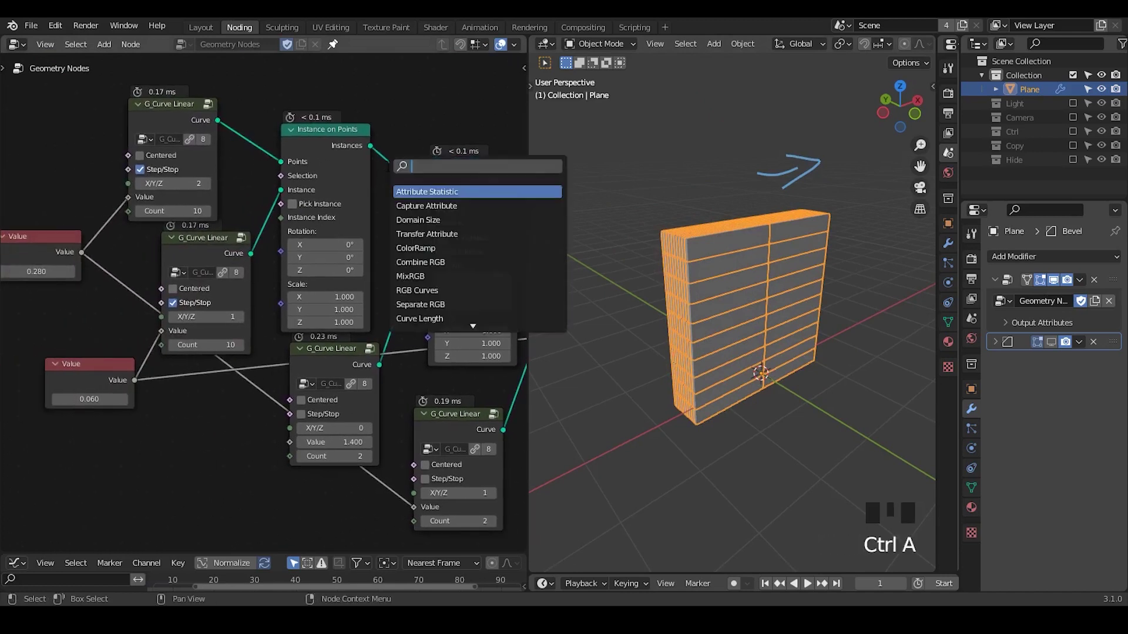
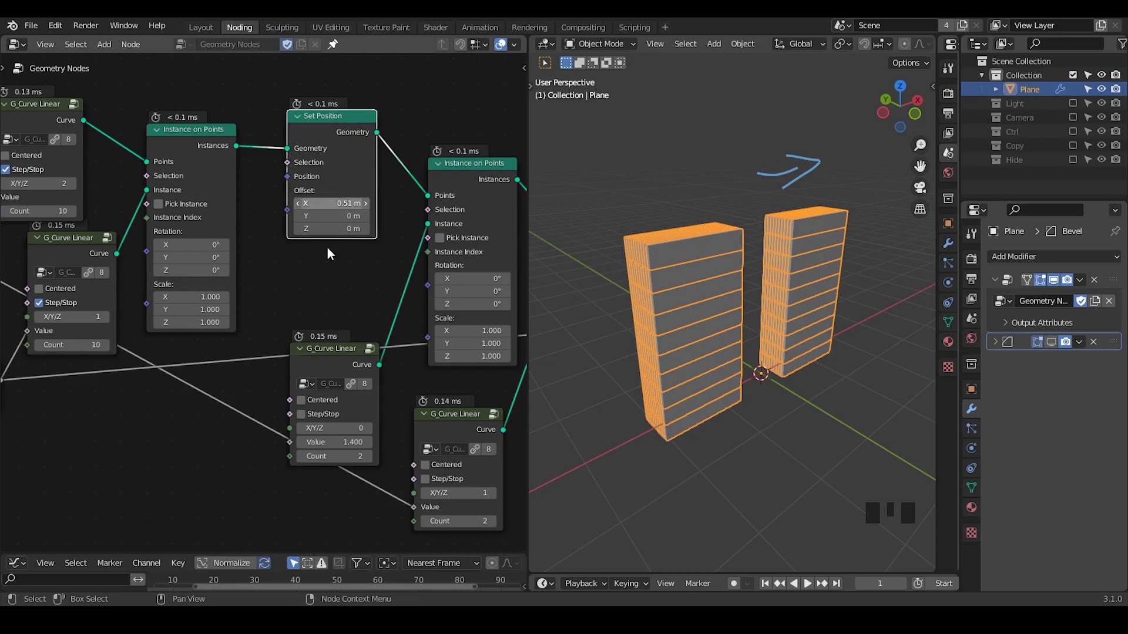
Insert a Set Position node between the Instance on Points nodes with Offset X 0.51 m.
key("ctrl+shift+alt+q")
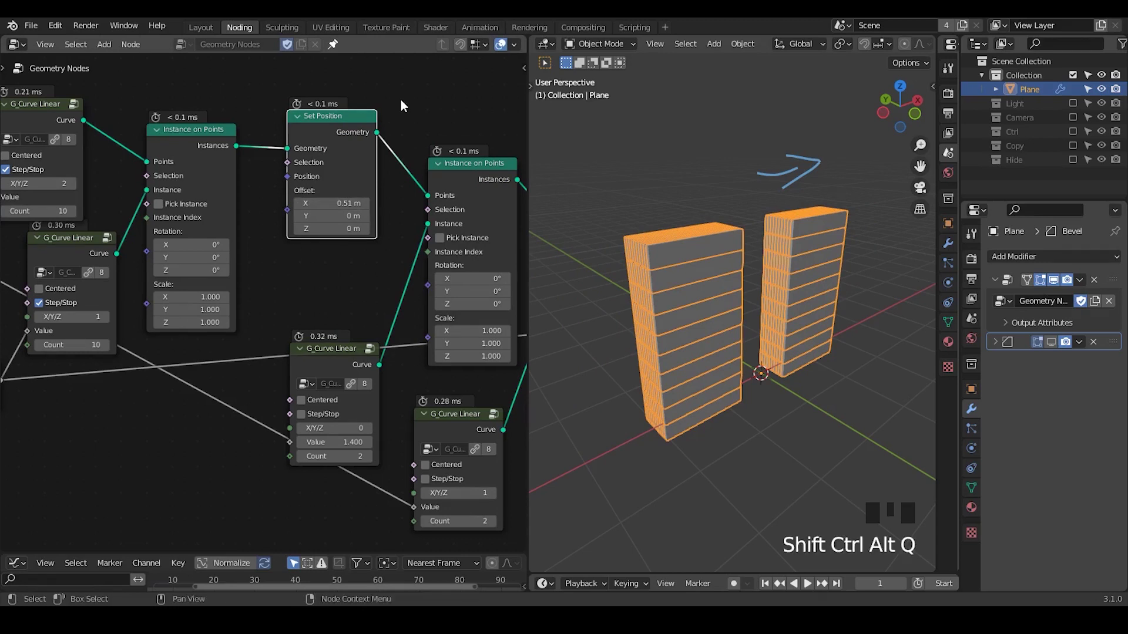
key("d")
right_click(833, 157)
key("d")
key("d")
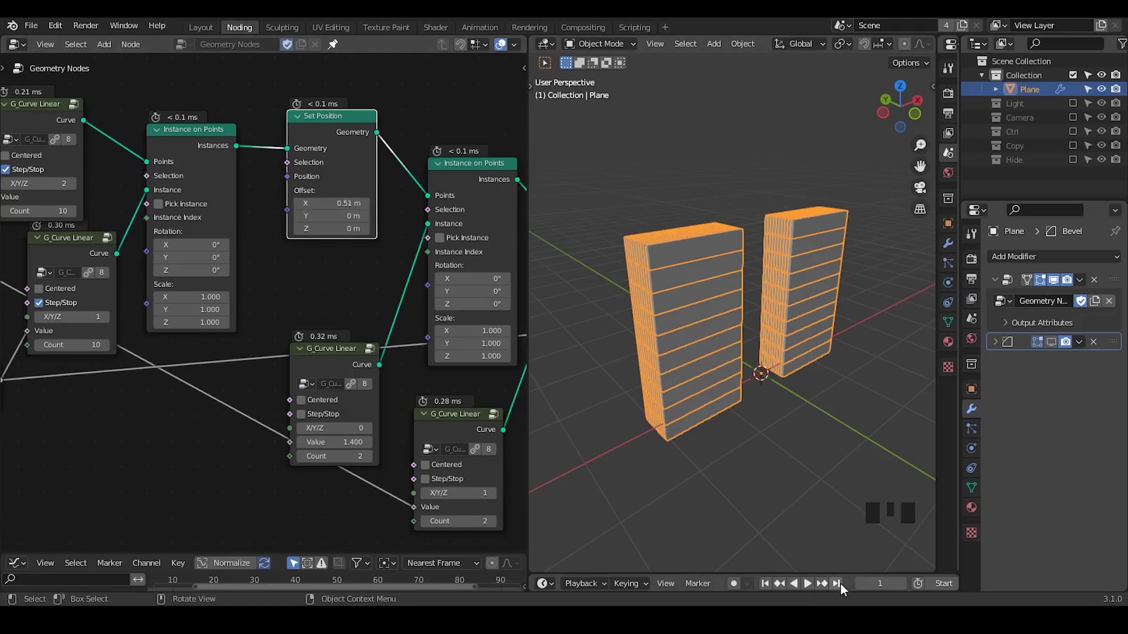
middle_click(132, 384)
key("ctrl+a")
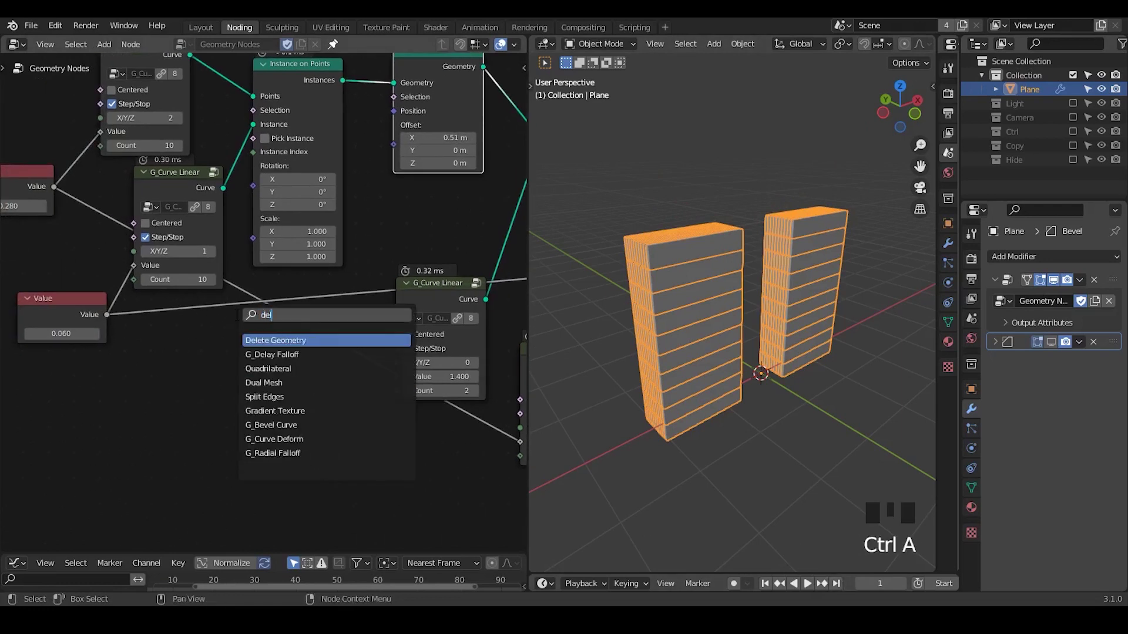
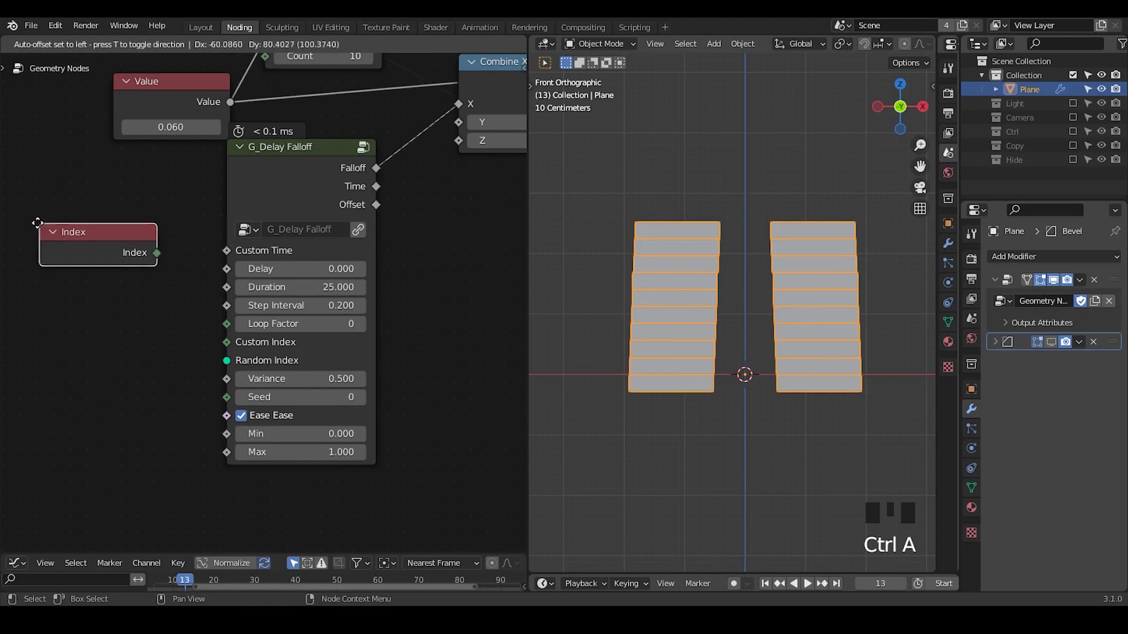
Sketch an annotation mark beside the wall's bottom row while stepping through the build-up.
key("d")
left_click_drag(587, 382, 594, 387)
key("d")
key("d")
key("d")
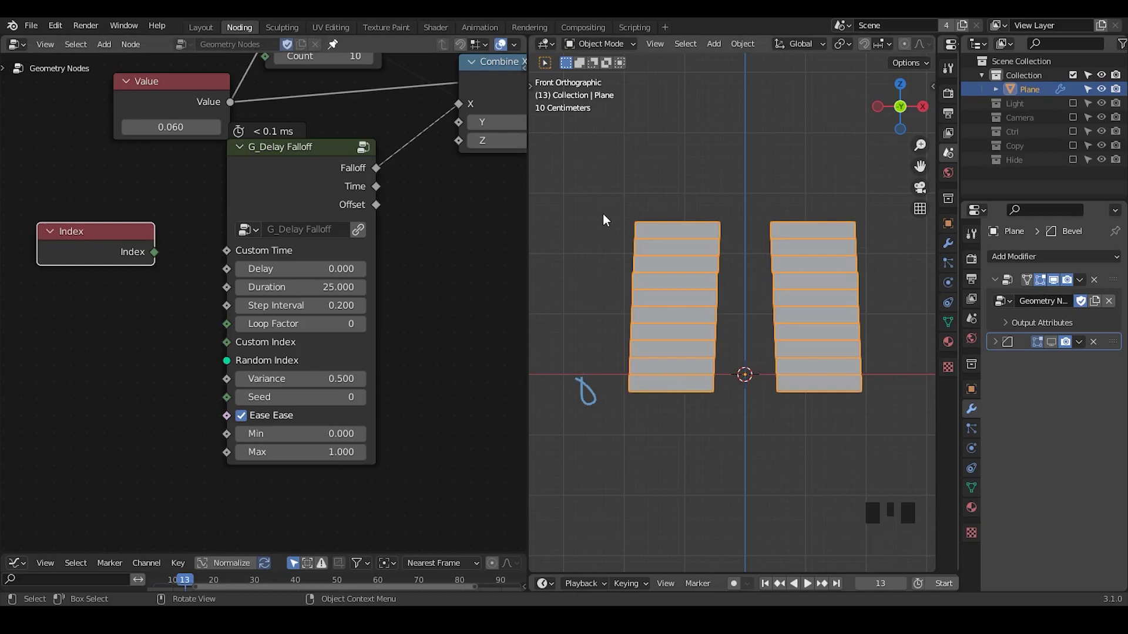
key("d")
key("d")
key("d")
Sketch a second annotation mark beside the wall's top row.
left_click_drag(602, 220, 605, 263)
key("d")
key("d")
key("d")
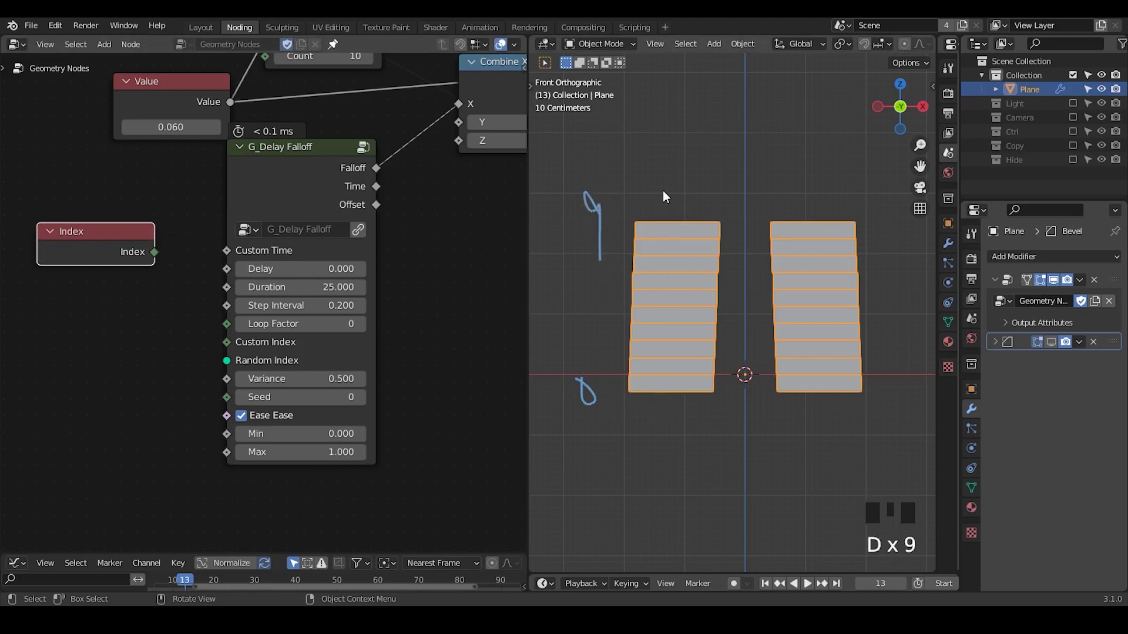
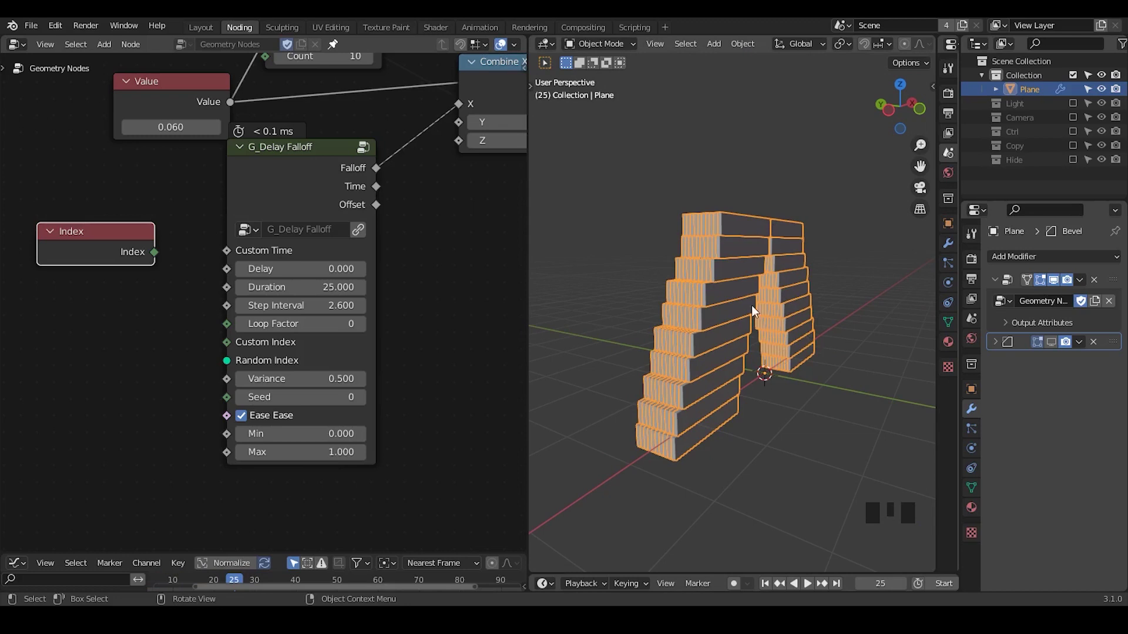
Orbit around the animated brick columns to inspect the wall's slat offsets.
left_click_drag(795, 355, 685, 200)
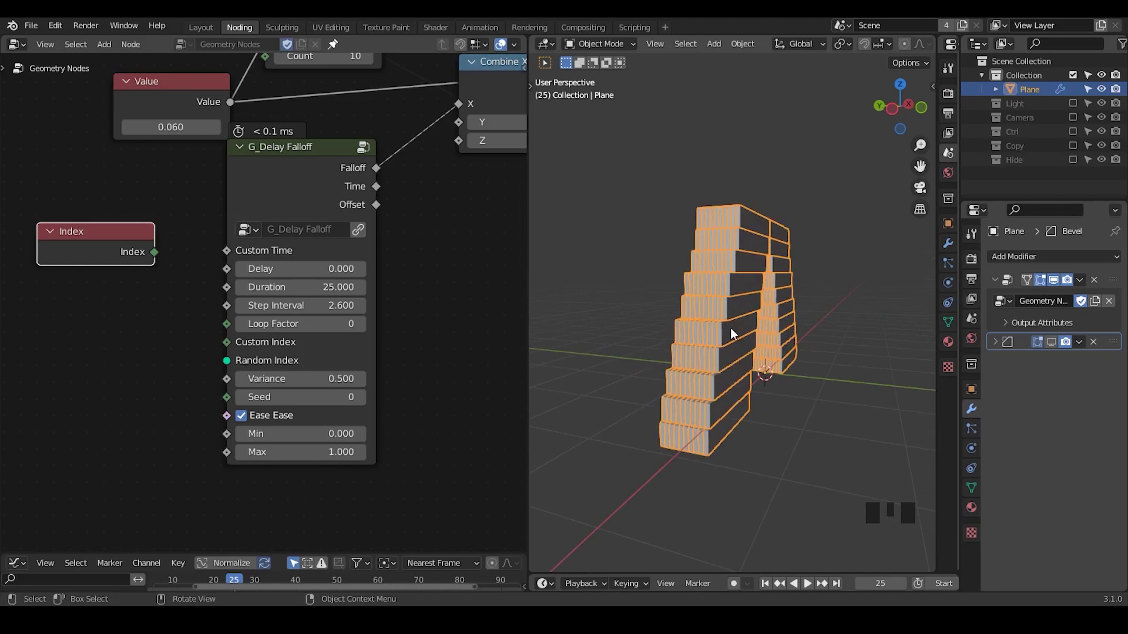
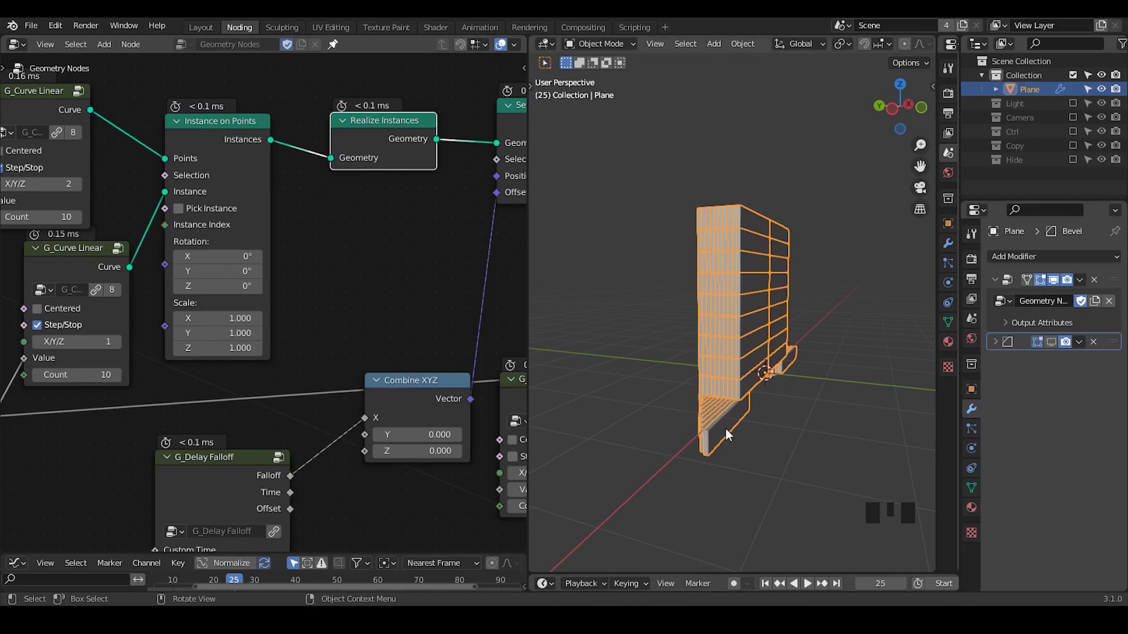
left_click_drag(717, 419, 692, 233)
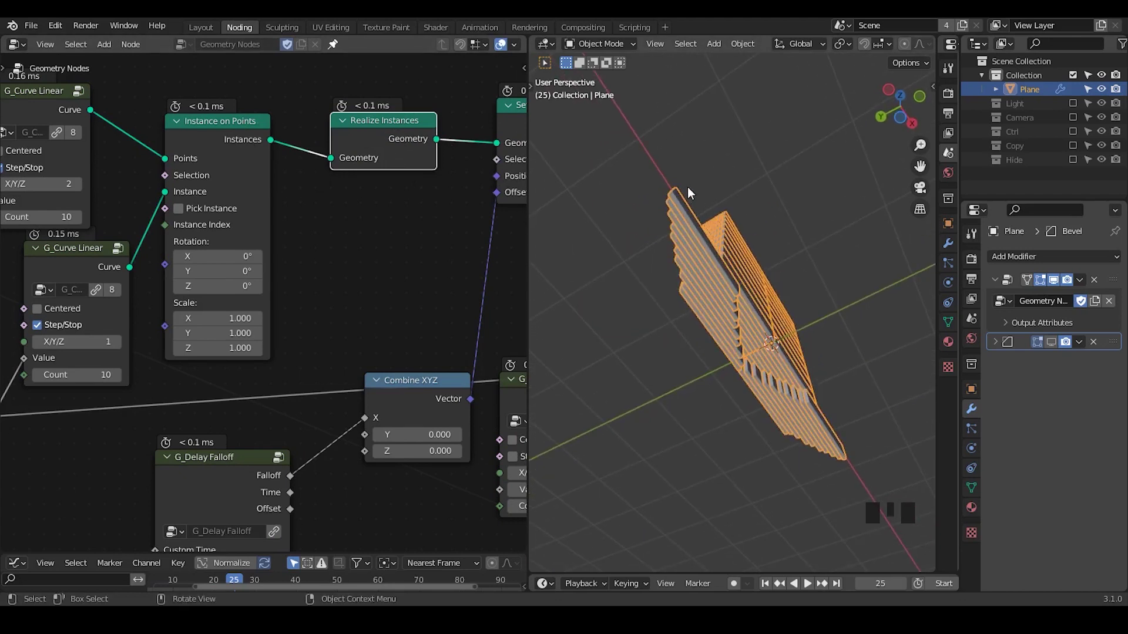
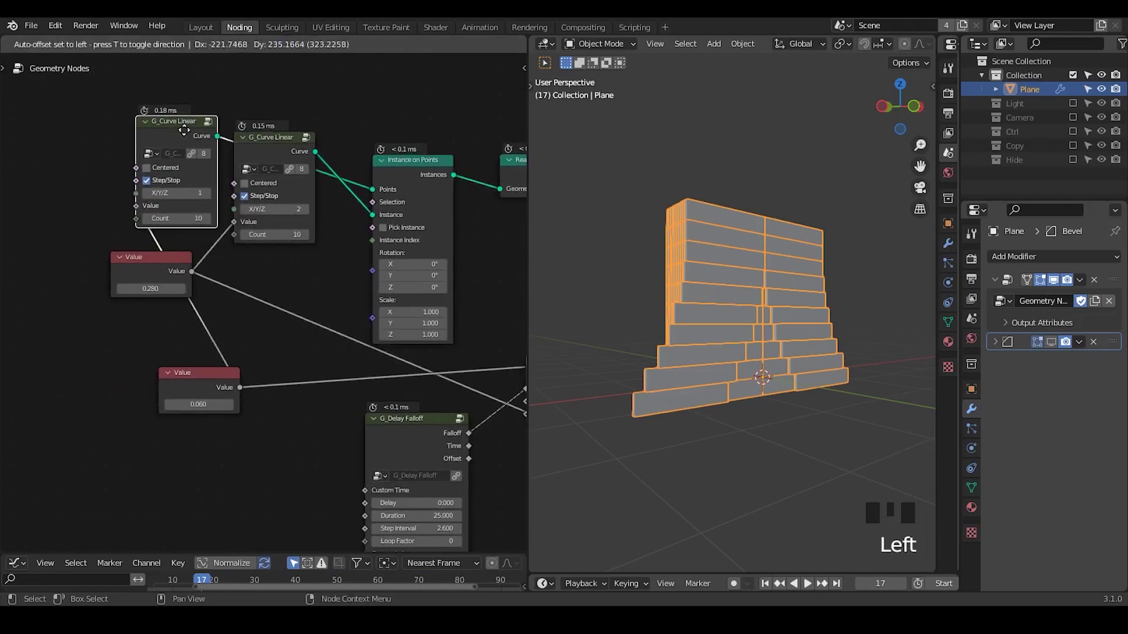
Bring G_Delay Falloff into view and start adding a Capture Attribute node for per-brick delay.
left_click(191, 396)
left_click(276, 164)
left_click_drag(397, 454, 392, 299)
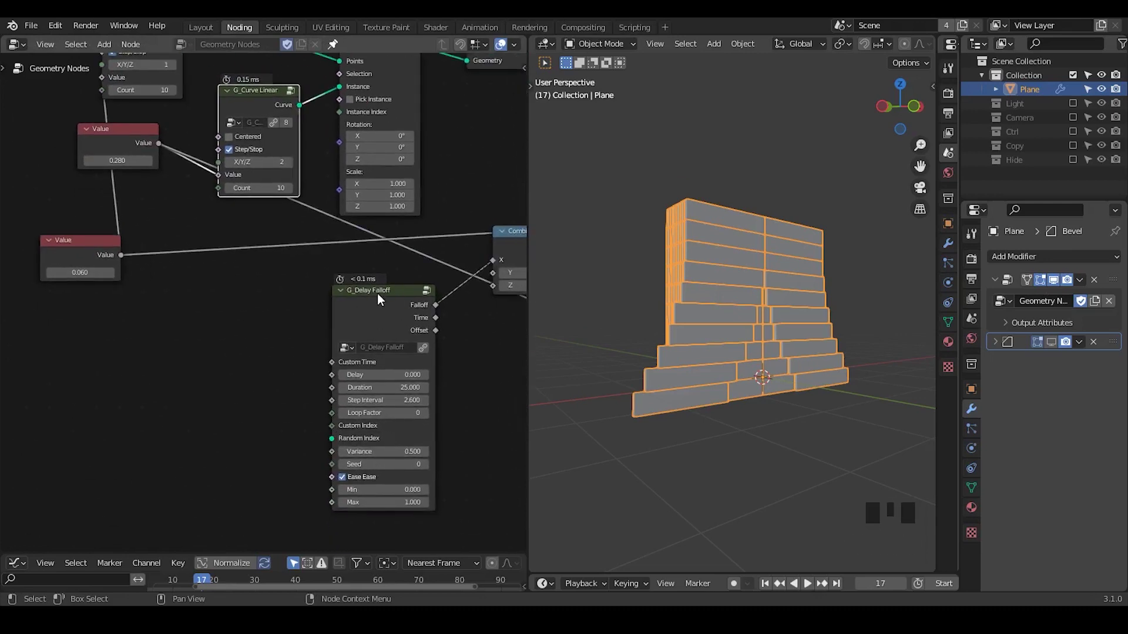
middle_click(238, 275)
key("ctrl+a")
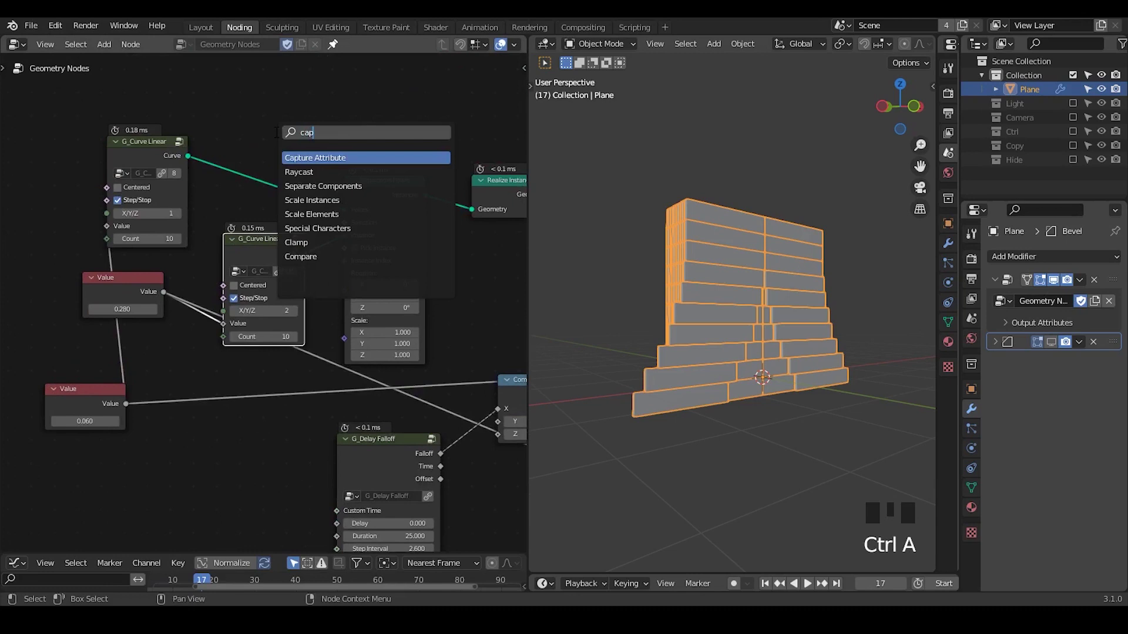
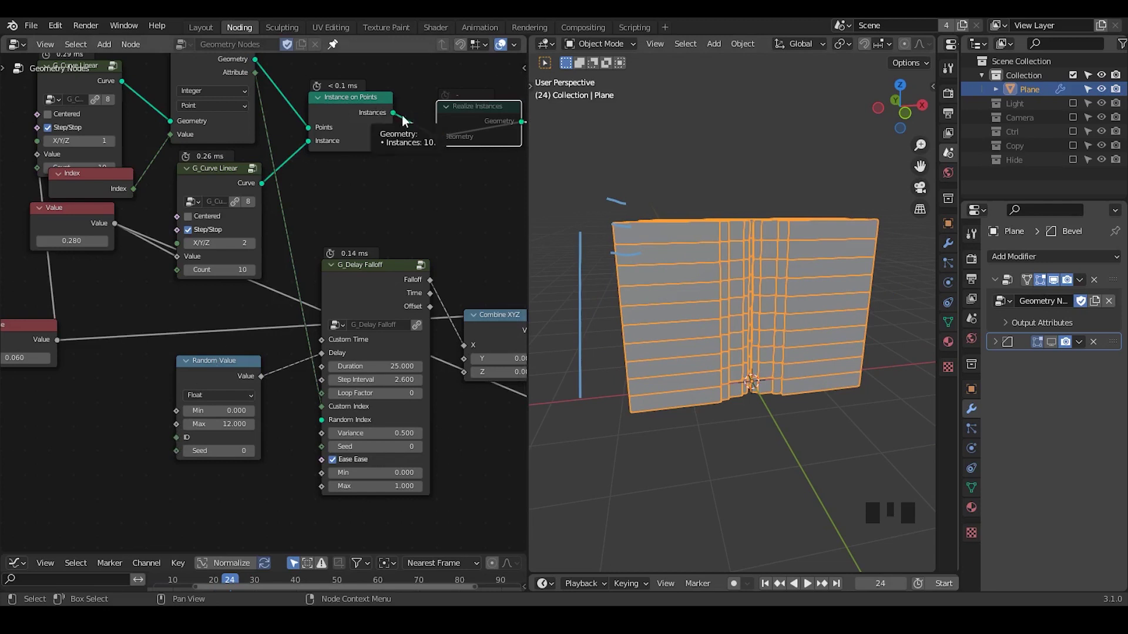
Unmute the Realize Instances node so the staggered bricks become real geometry.
left_click(467, 119)
key("m")
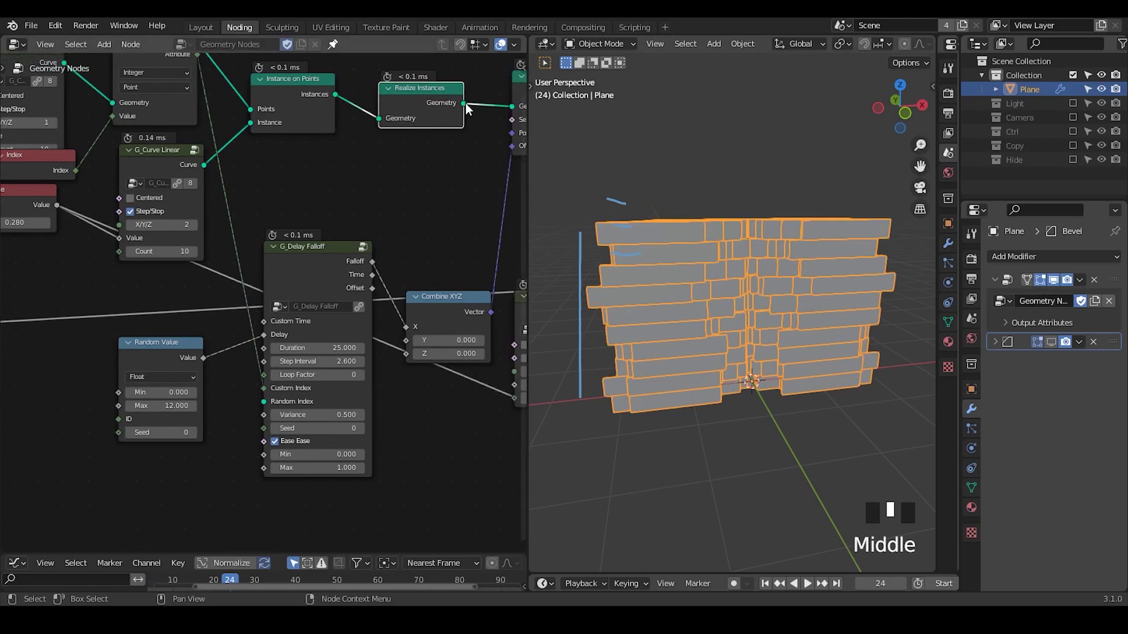
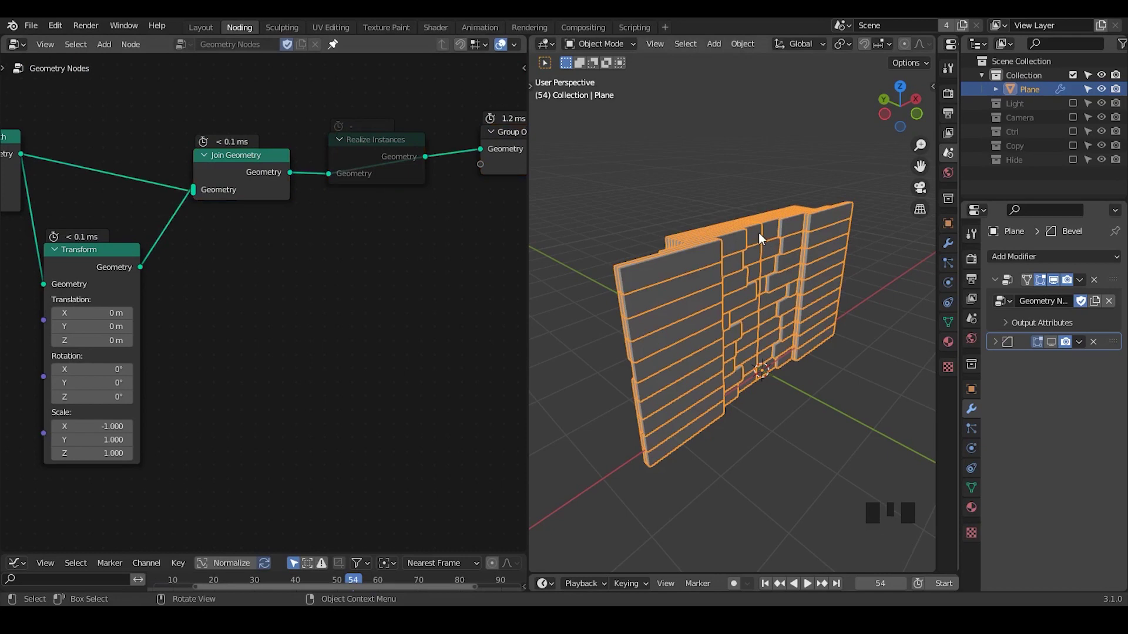
Add a Cube mesh to the scene beside the joined brick wall.
left_click(234, 182)
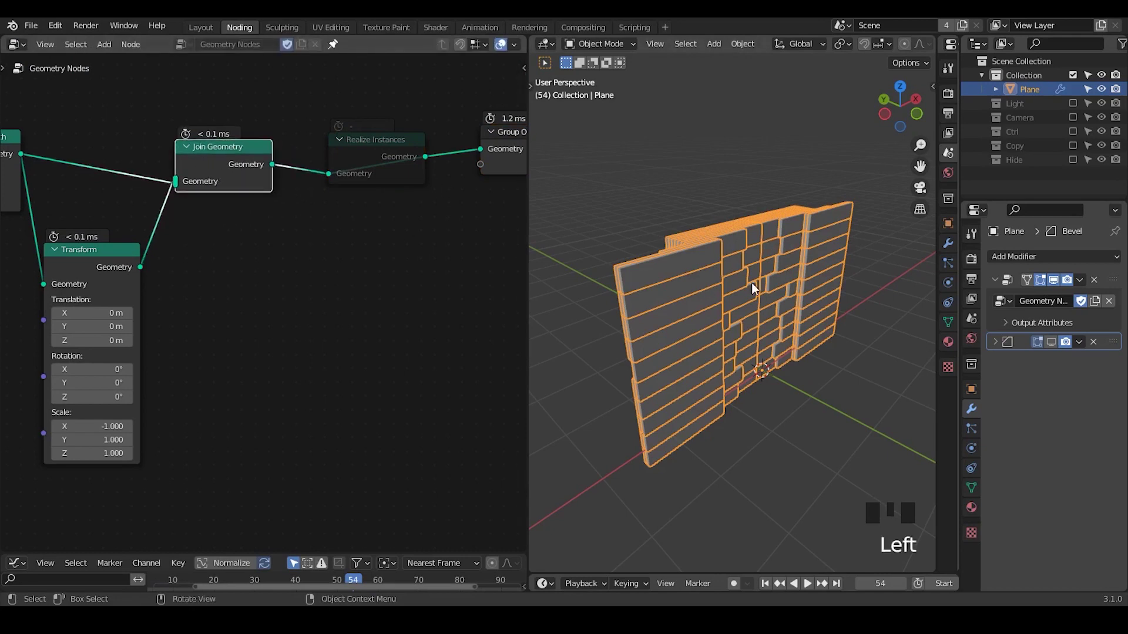
left_click_drag(256, 285, 734, 153)
key("shift+a")
left_click_drag(766, 594, 729, 197)
key("shift+a")
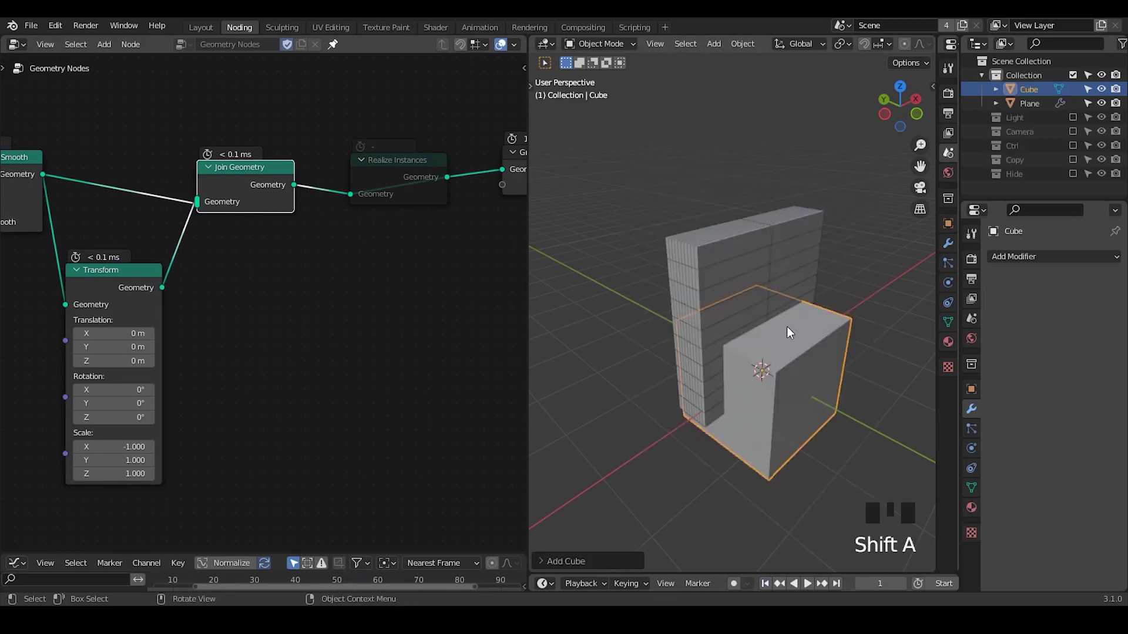
Move the cube up along Z and stretch it along Y and X into a box overlapping the wall.
key("Tab")
key("g")
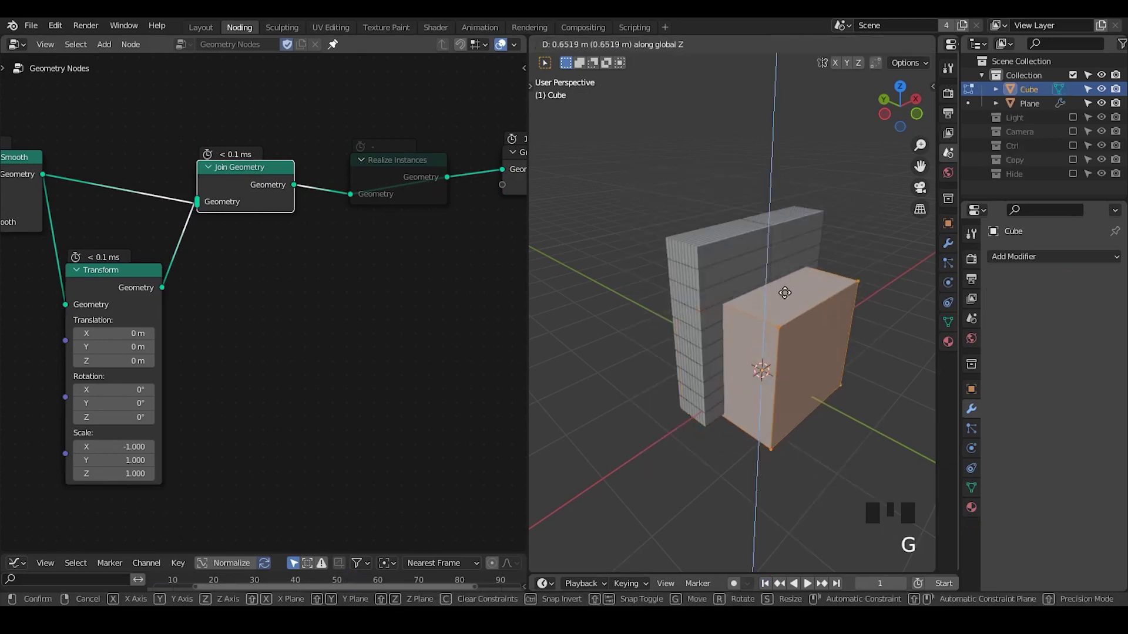
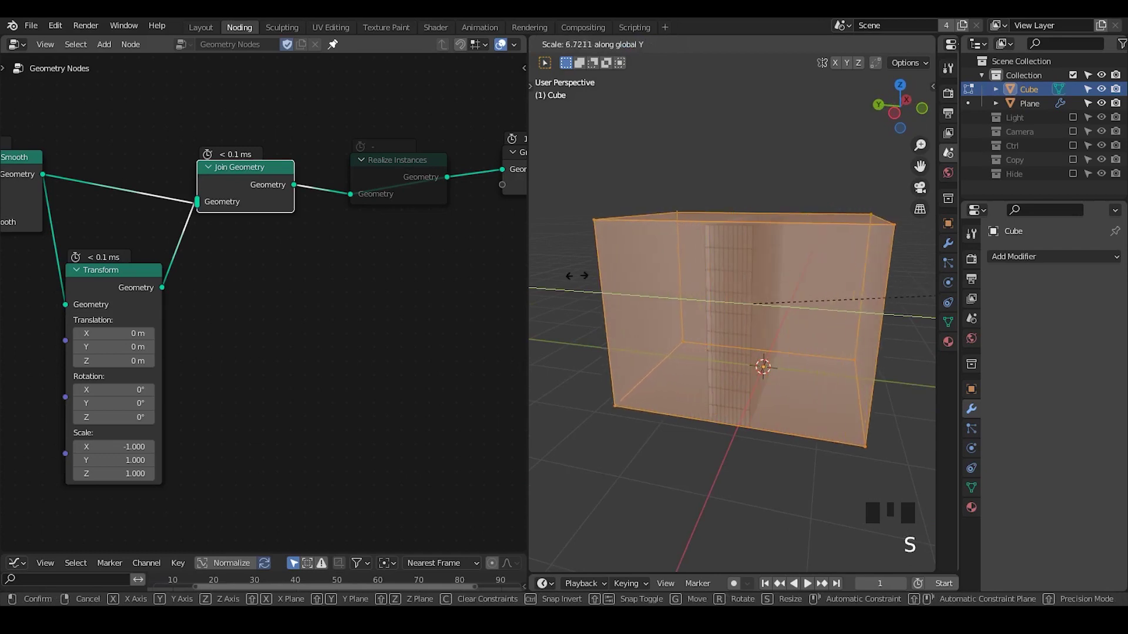
key("Tab")
left_click_drag(790, 288, 777, 169)
key("alt+z")
left_click_drag(721, 280, 309, 380)
left_click(309, 380)
key("shift+d")
middle_click(270, 299)
Add a Grid with Transform and feed it through the extrusion into Join Geometry.
key("ctrl+a")
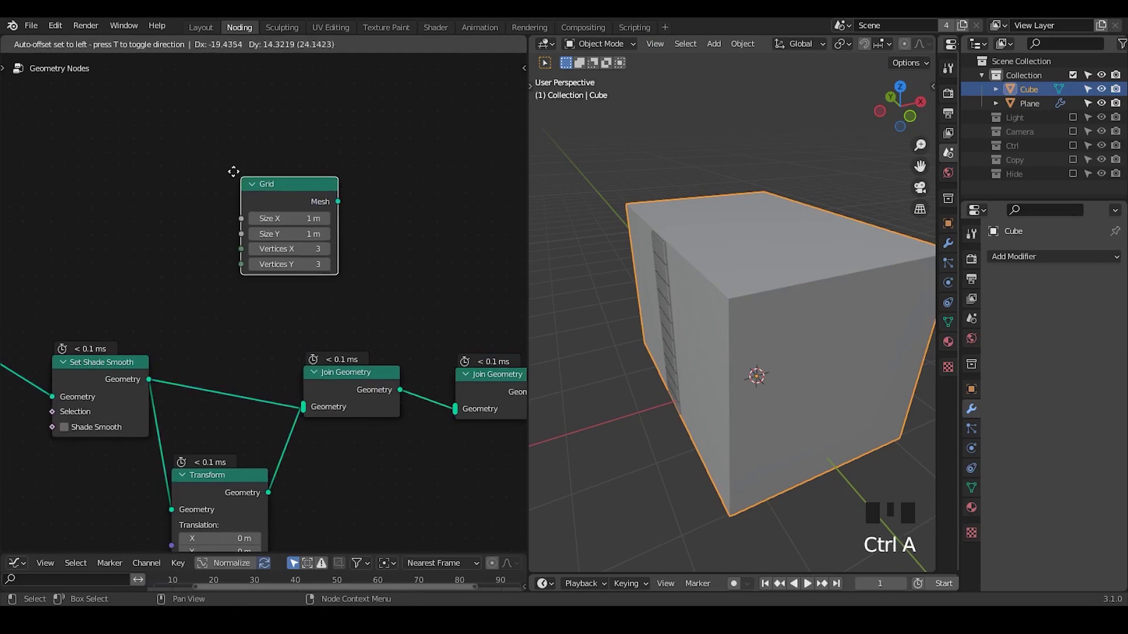
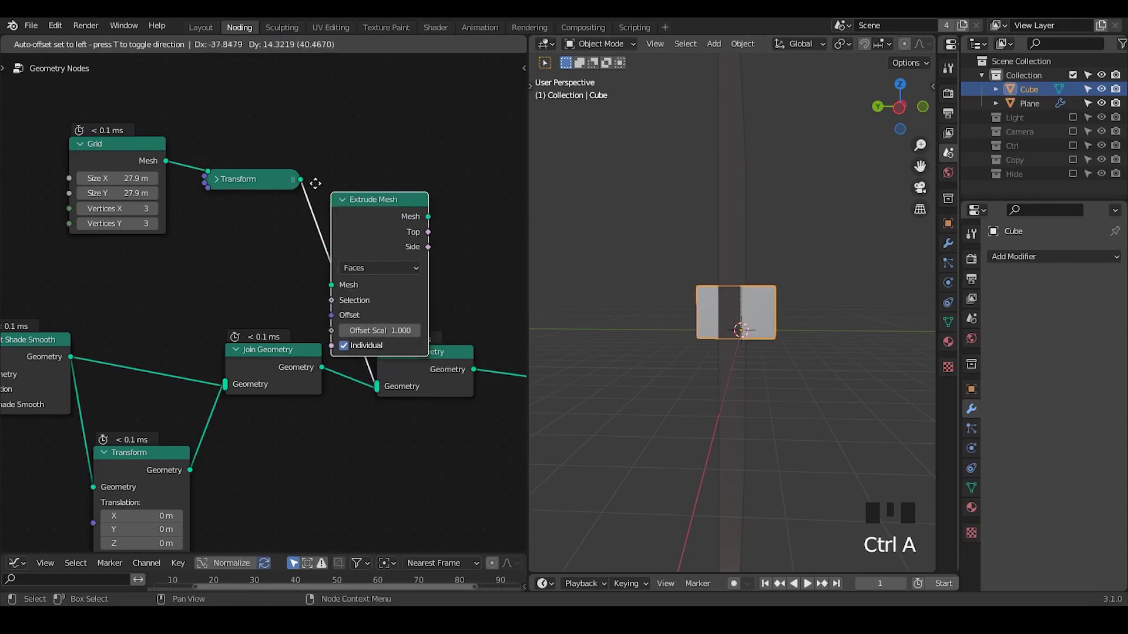
left_click_drag(725, 267, 251, 214)
left_click_drag(251, 215, 233, 235)
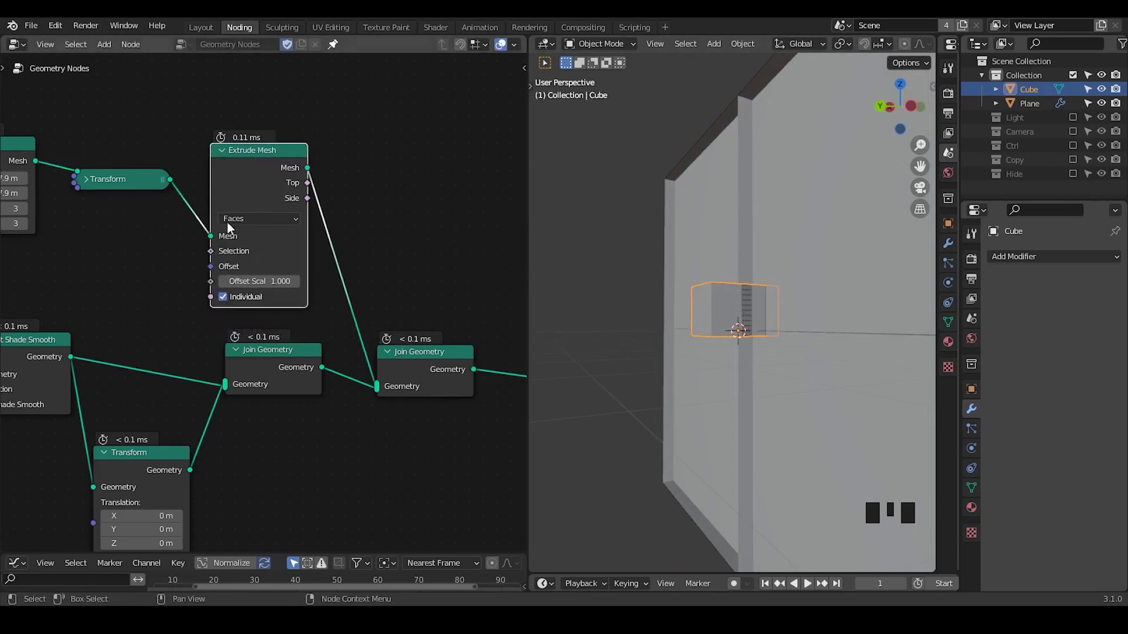
Cut a node out of the chain and search for the Mesh Boolean / Object Info nodes to add.
left_click(238, 179)
key("ctrl+x")
key("ctrl+a")
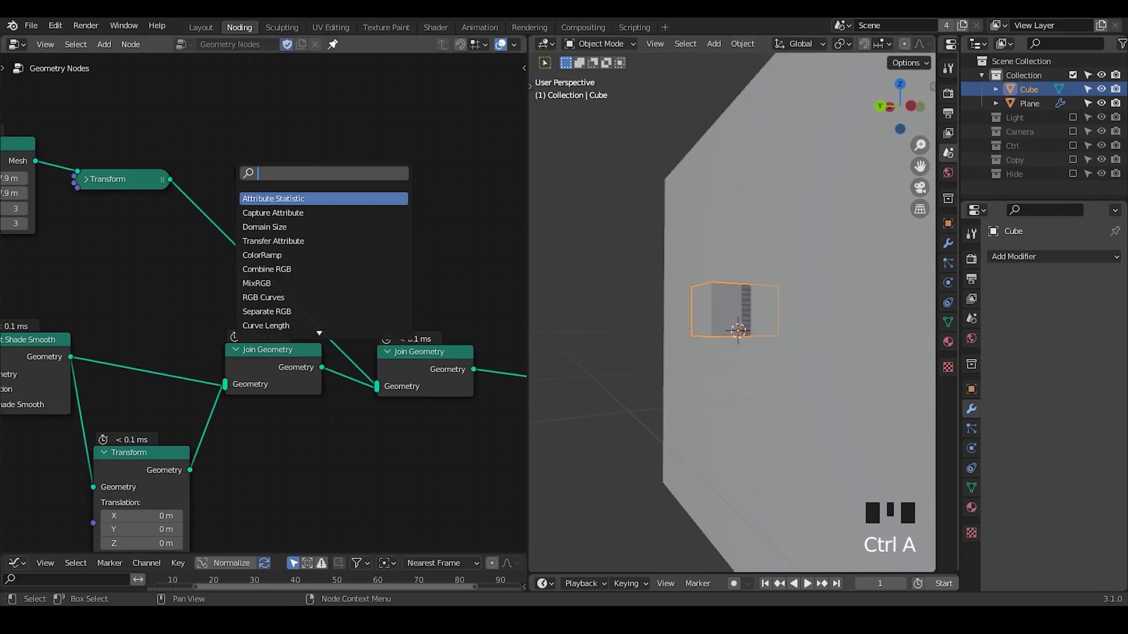
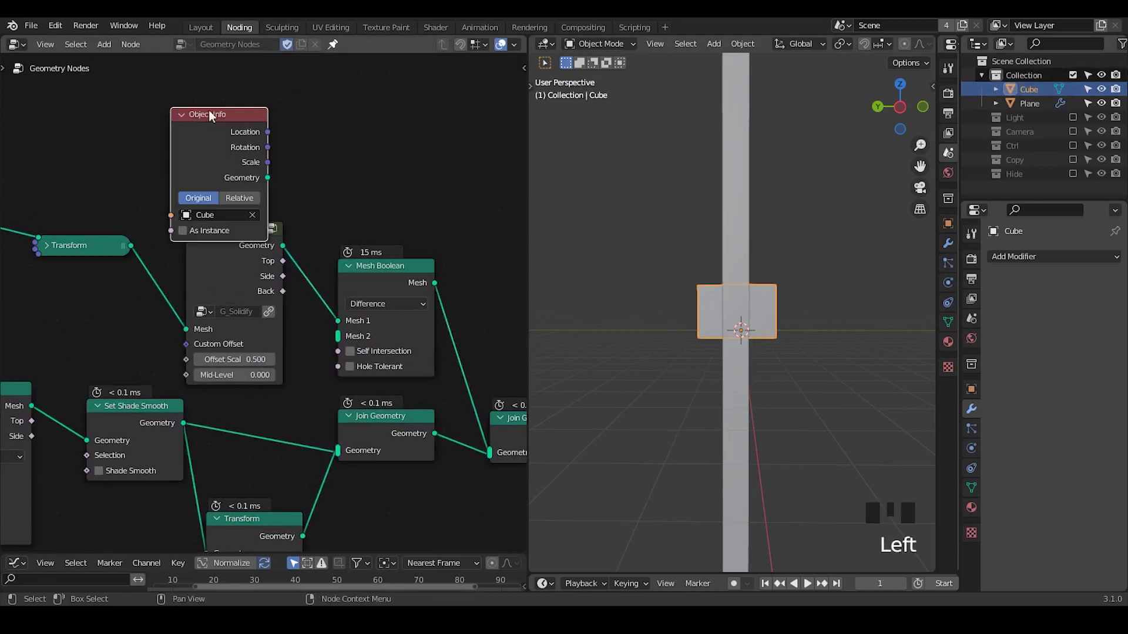
Set the Cube Object Info node aside and wire G_Solidify outputs into the Mesh Boolean difference.
left_click_drag(217, 129, 375, 287)
left_click(232, 259)
left_click_drag(810, 309, 1030, 96)
left_click_drag(1030, 96, 1027, 133)
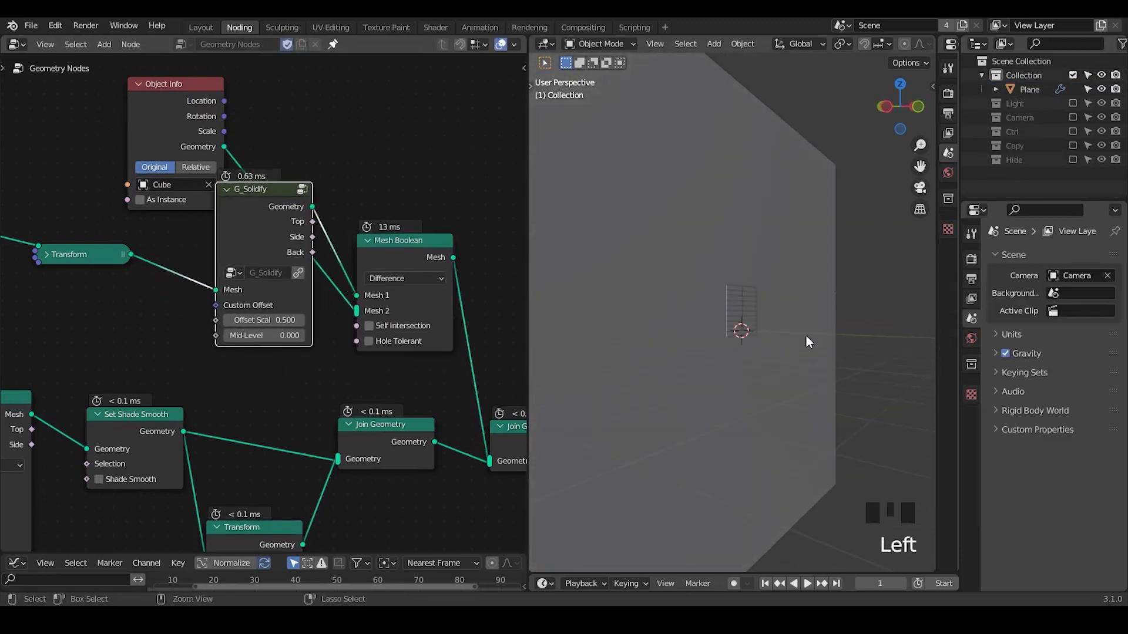
Rotate the panel's Transform 90° on X, translate it -0.08 m on Y, solidify offset 0.620.
left_click_drag(802, 350, 79, 197)
left_click(79, 196)
left_click_drag(93, 195, 742, 299)
middle_click(742, 299)
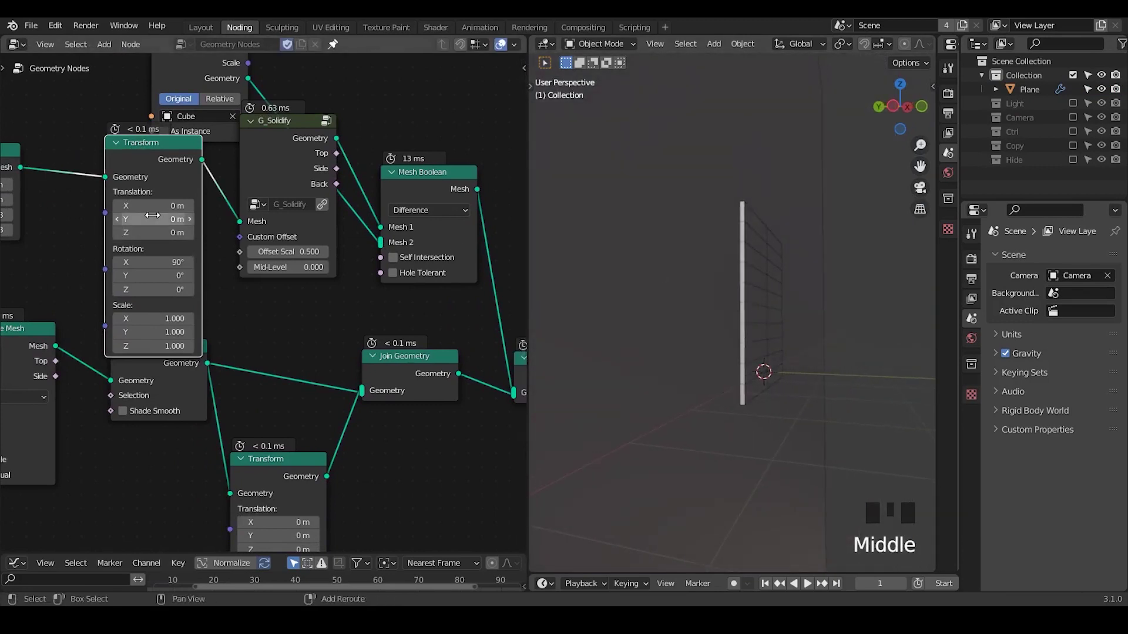
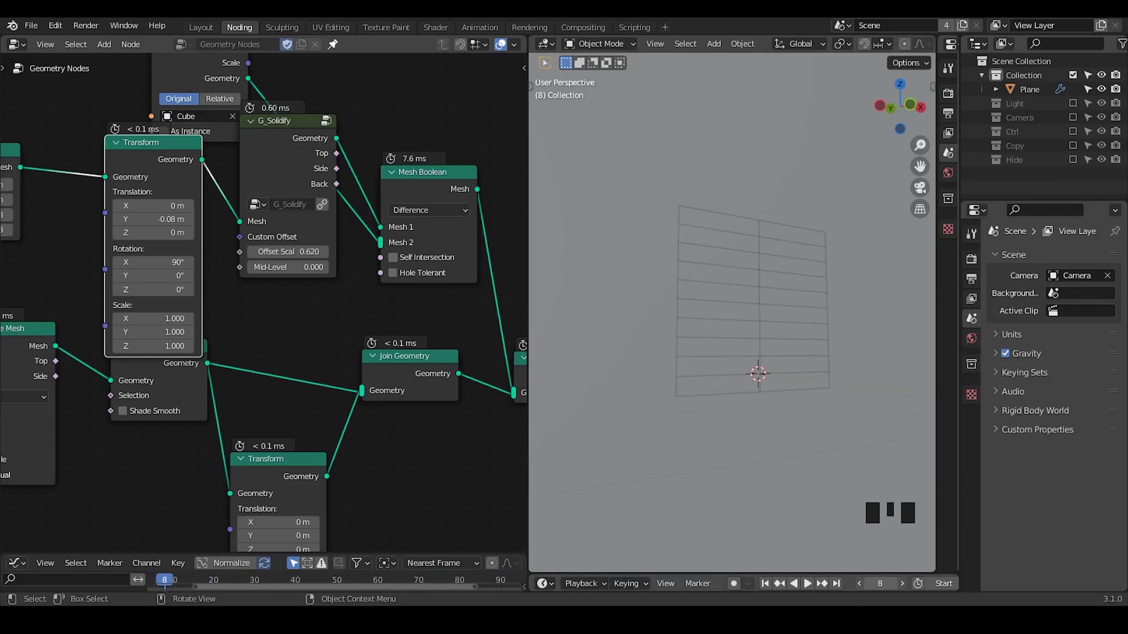
Inspect the upright panel in the wall, then duplicate the Plane as a UV object sharing the Geometry Nodes modifier.
left_click_drag(777, 258, 803, 203)
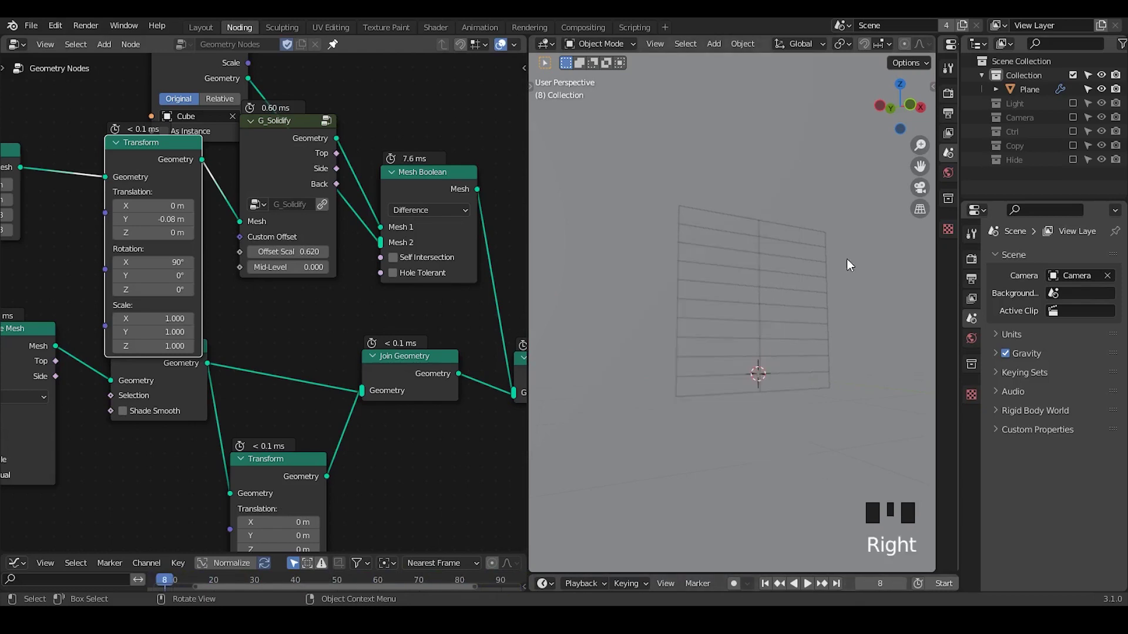
left_click_drag(785, 256, 479, 132)
key("ctrl+shift+alt+q")
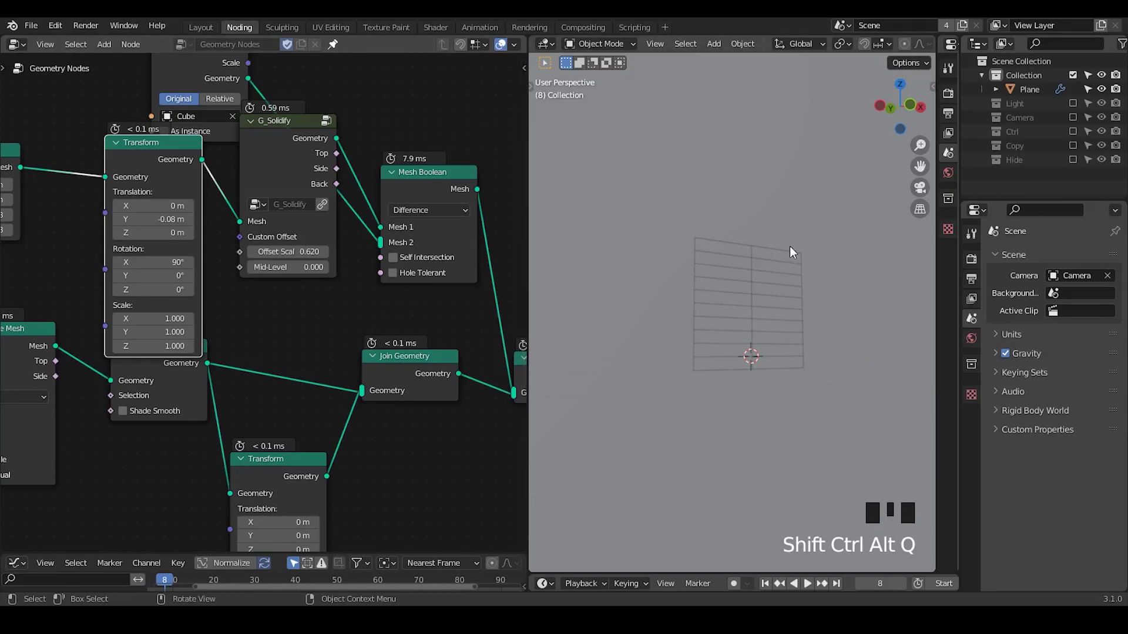
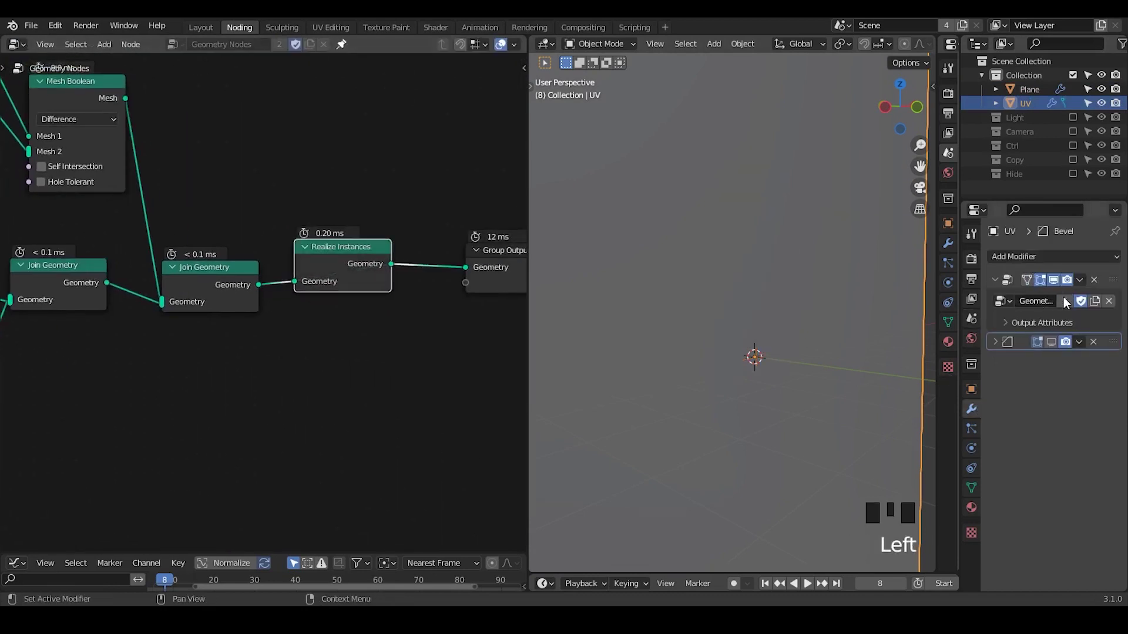
Remove UV's Geometry Nodes modifier, re-enable the Camera collection and select the Camera.
left_click(1068, 351)
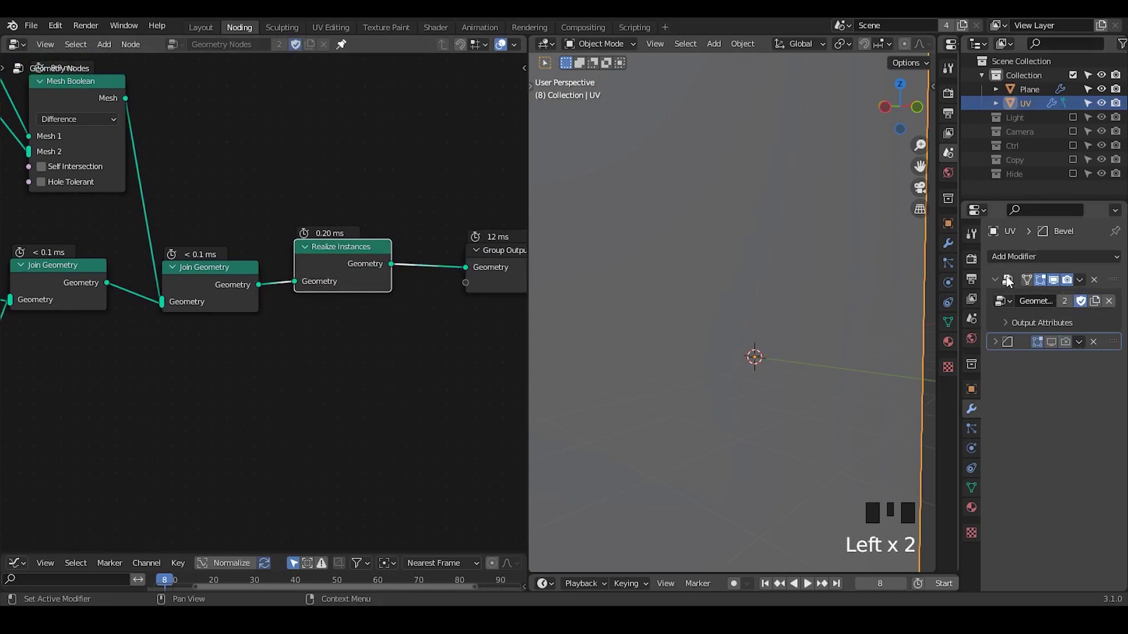
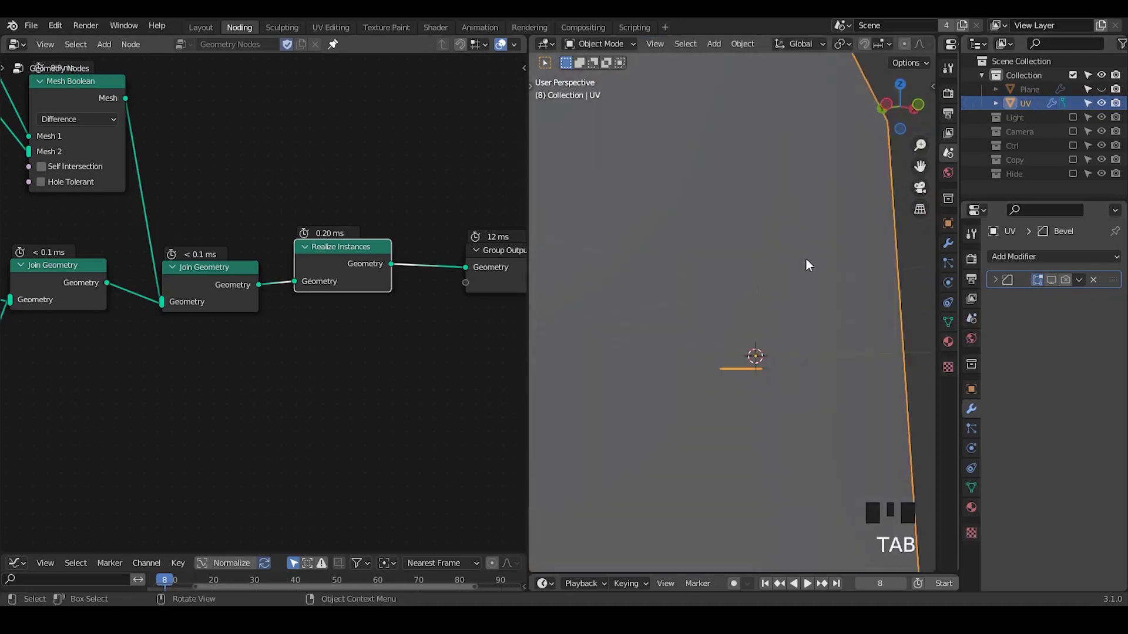
left_click(1075, 136)
left_click(1039, 152)
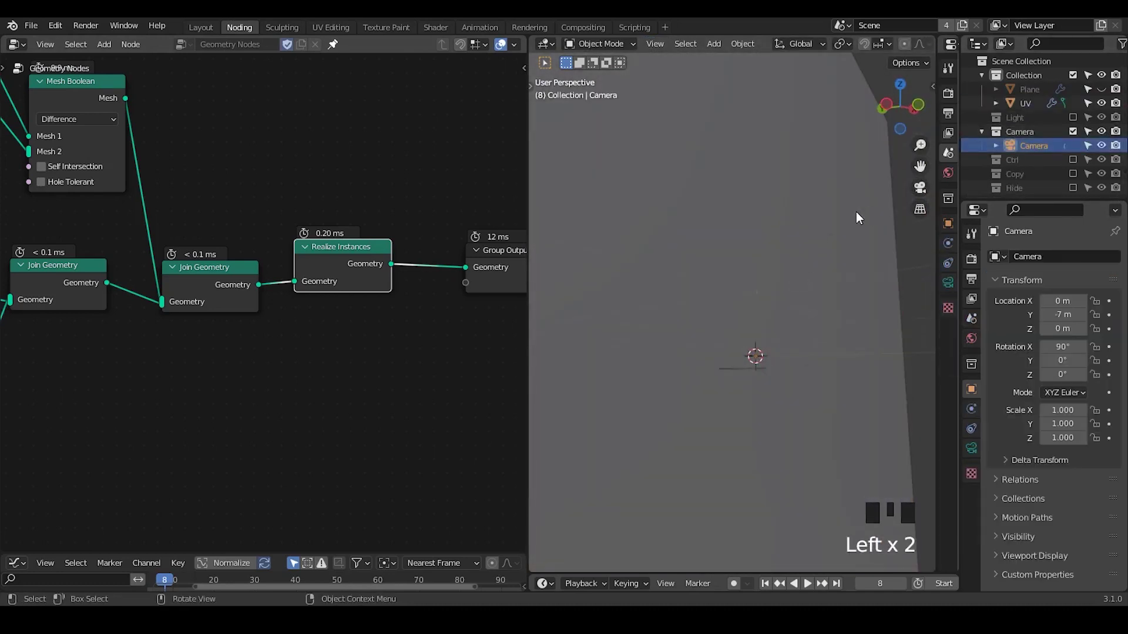
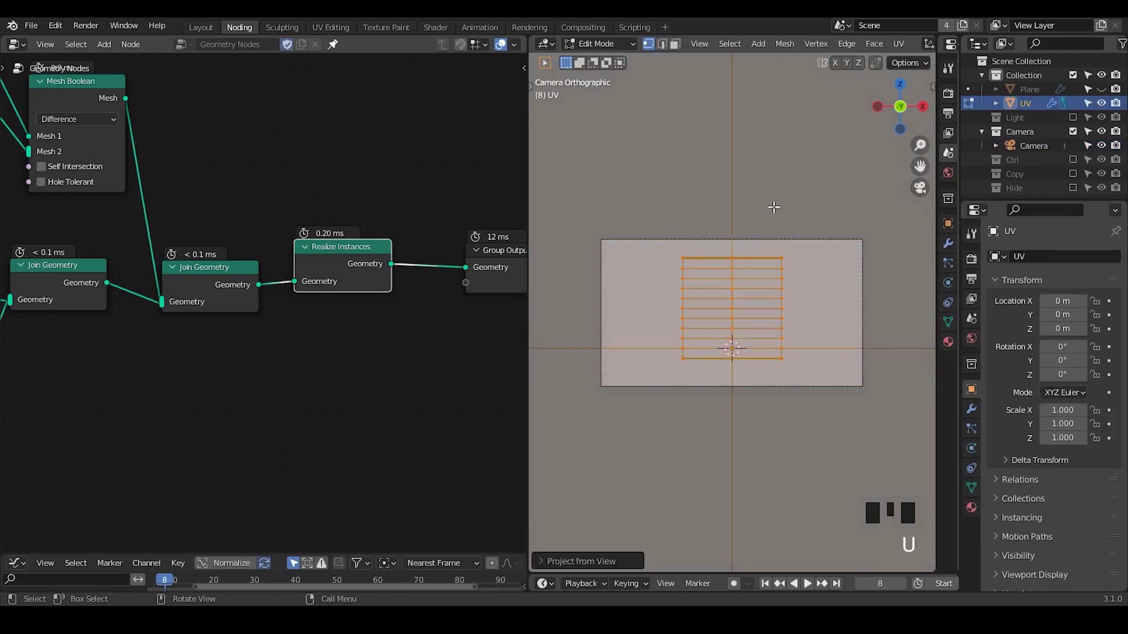
Edit the UV strip mesh from the camera view and return to Object Mode for shading.
key("Tab")
left_click(978, 508)
left_click_drag(1042, 316, 235, 189)
key("ctrl+t")
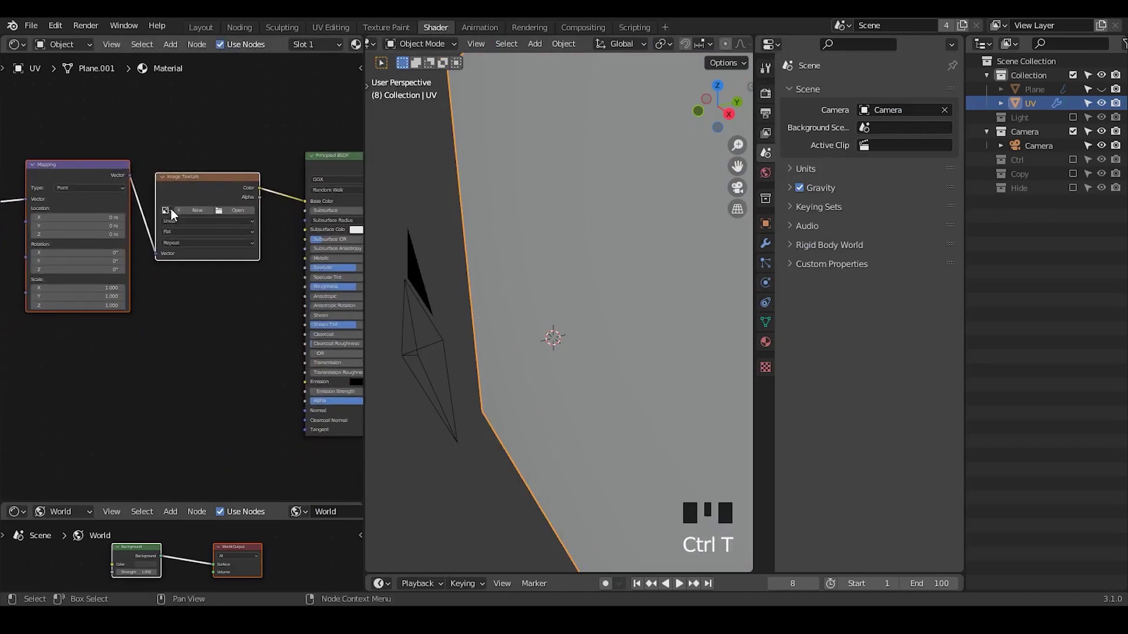
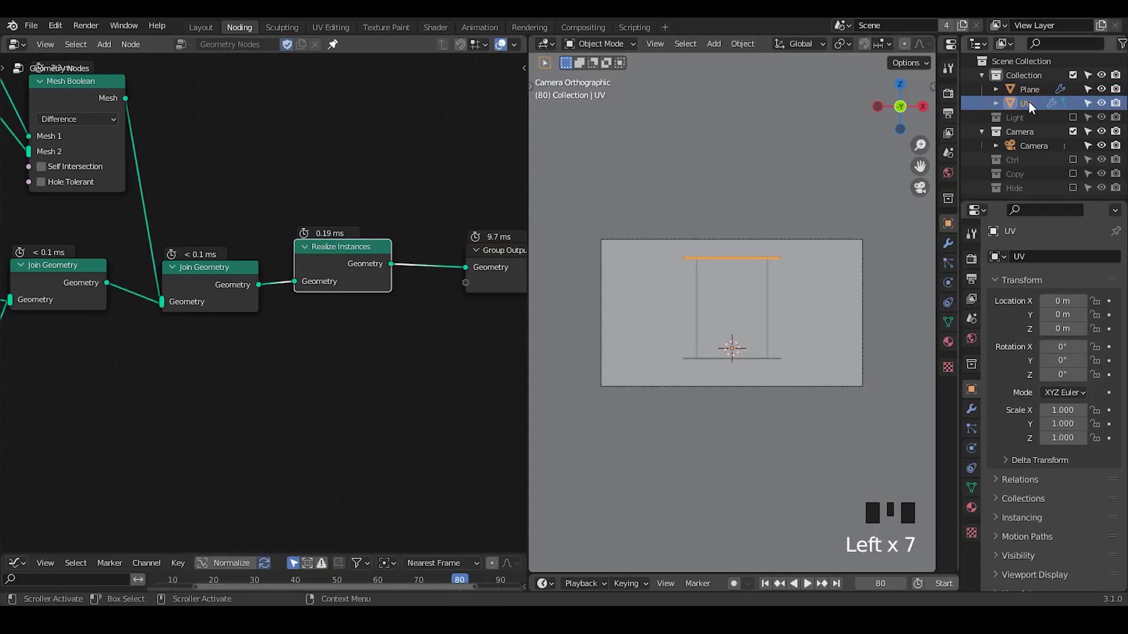
Set an Object Info node to UV and add a Transfer Attribute node (Vector, Index) taking its geometry.
left_click(899, 176)
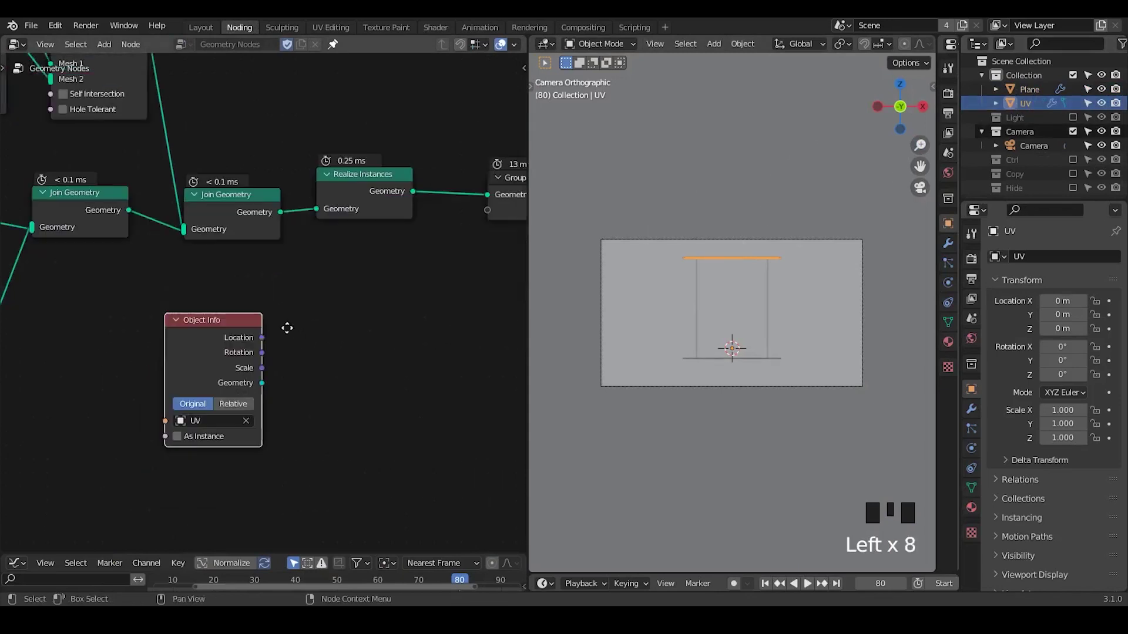
left_click_drag(1062, 75, 1029, 138)
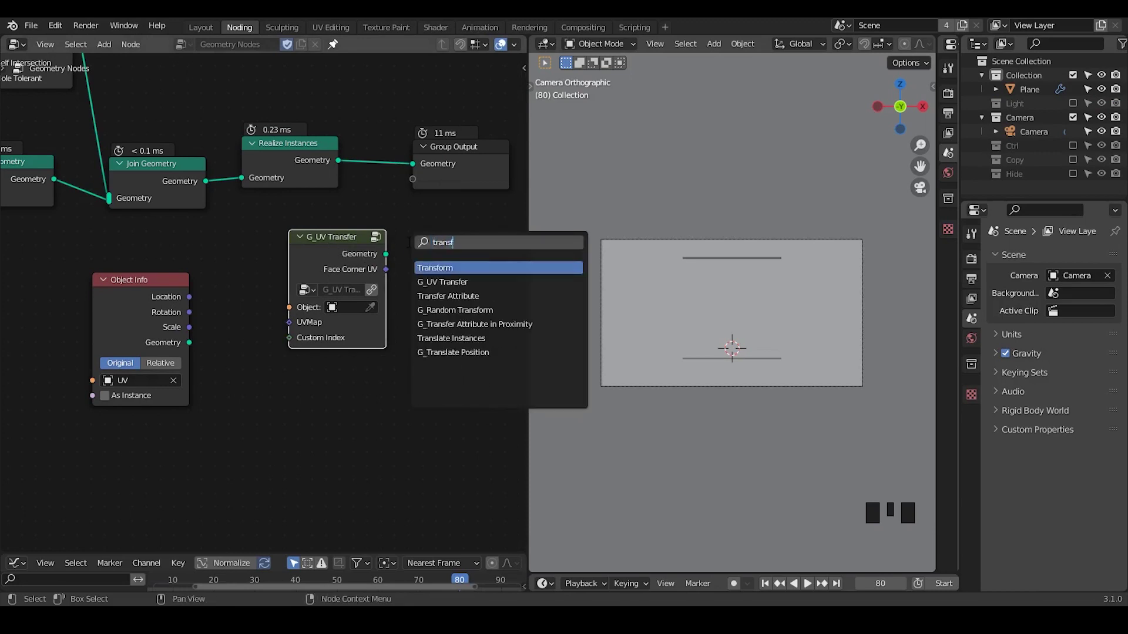
key("ctrl+a")
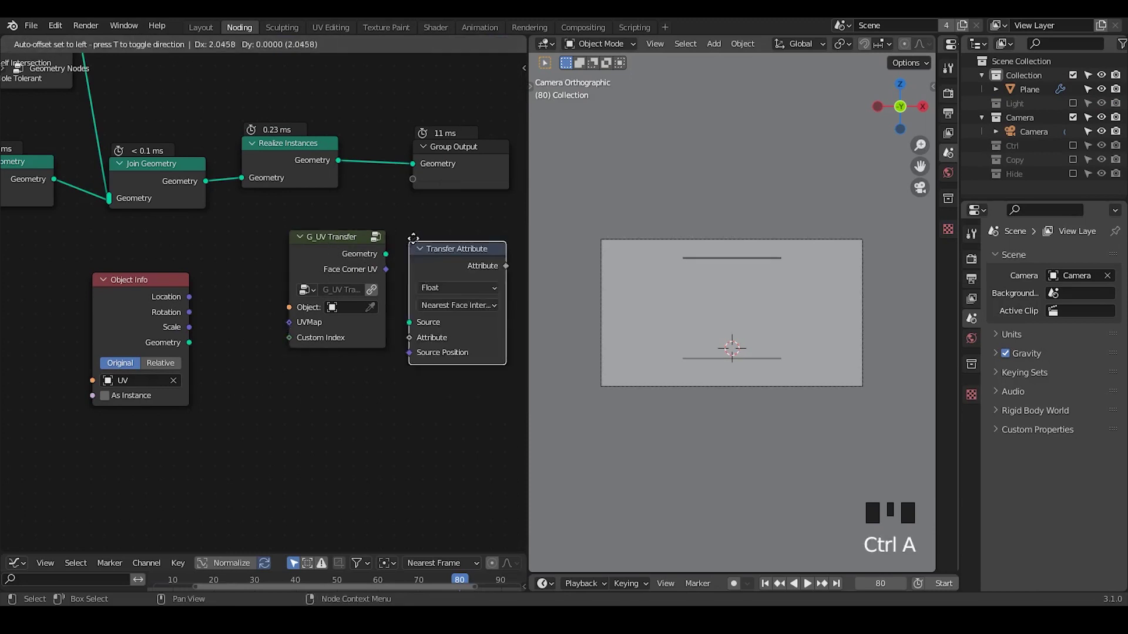
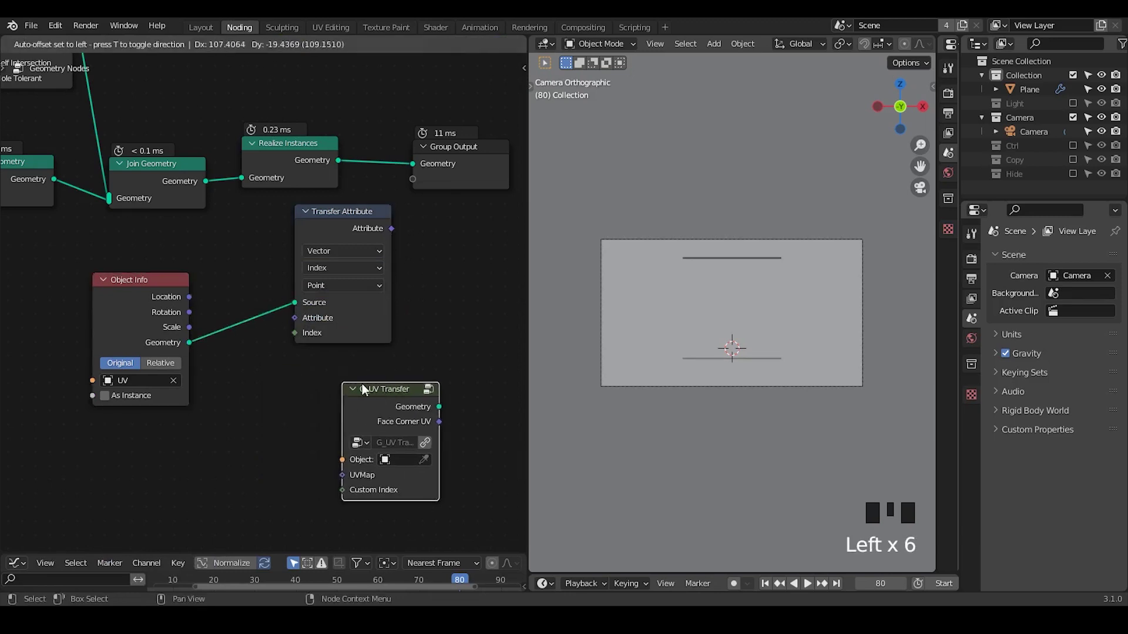
Wire the group-input UVMap attribute into Transfer Attribute and its vector result to Group Output.
left_click_drag(246, 376, 1037, 96)
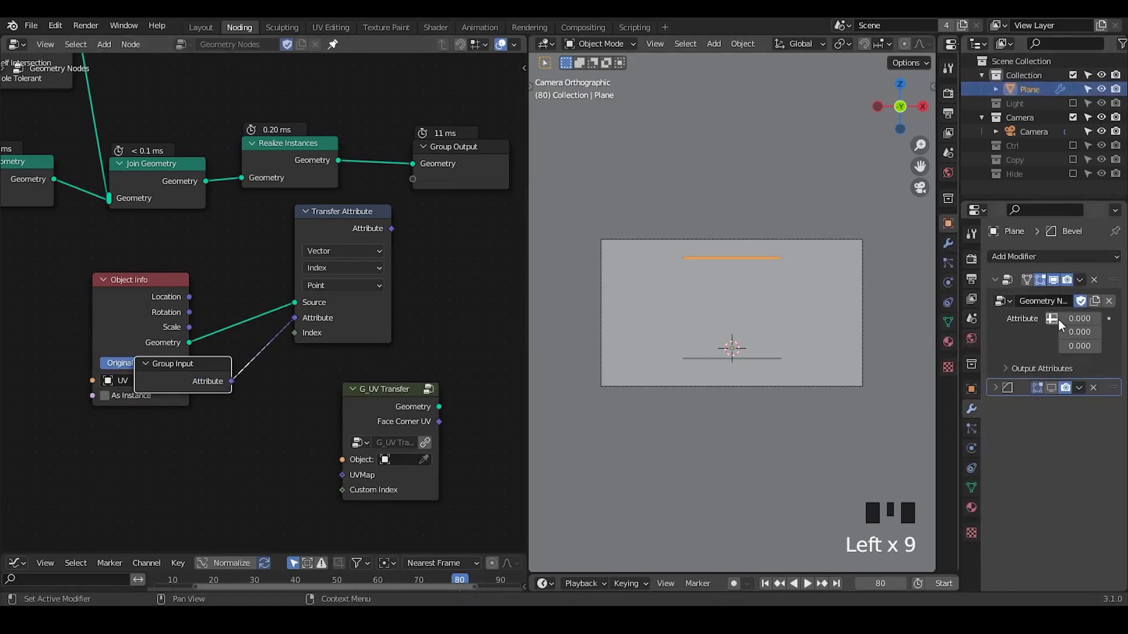
left_click_drag(1074, 324, 432, 205)
Set the output attribute's domain to Face Corner in the Group sidebar.
key("n")
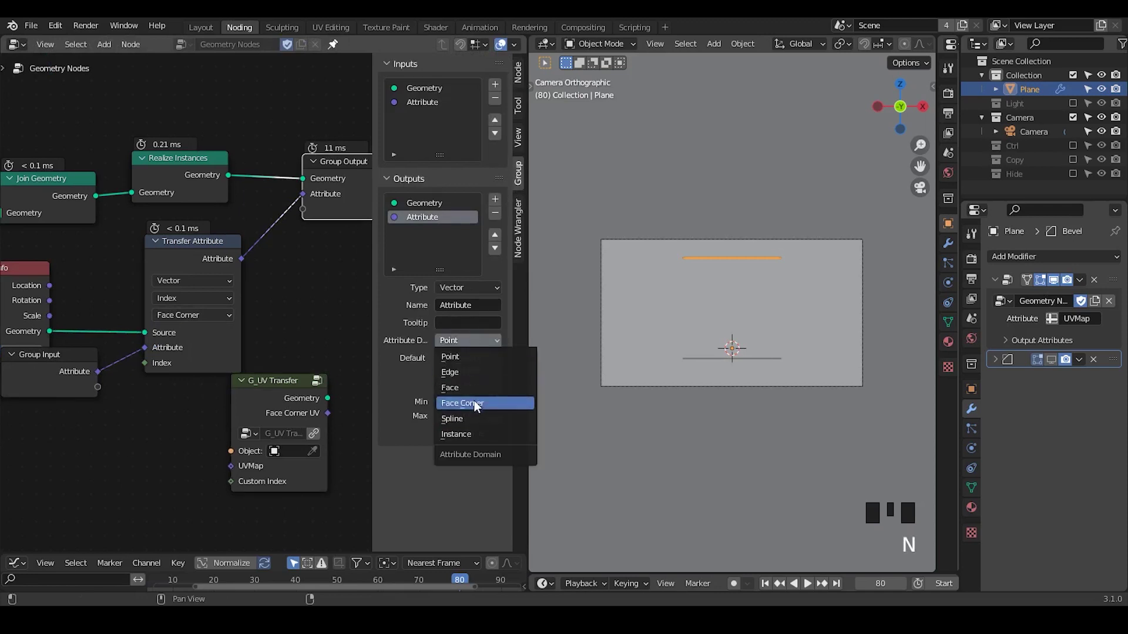
left_click_drag(271, 353, 288, 288)
key("n")
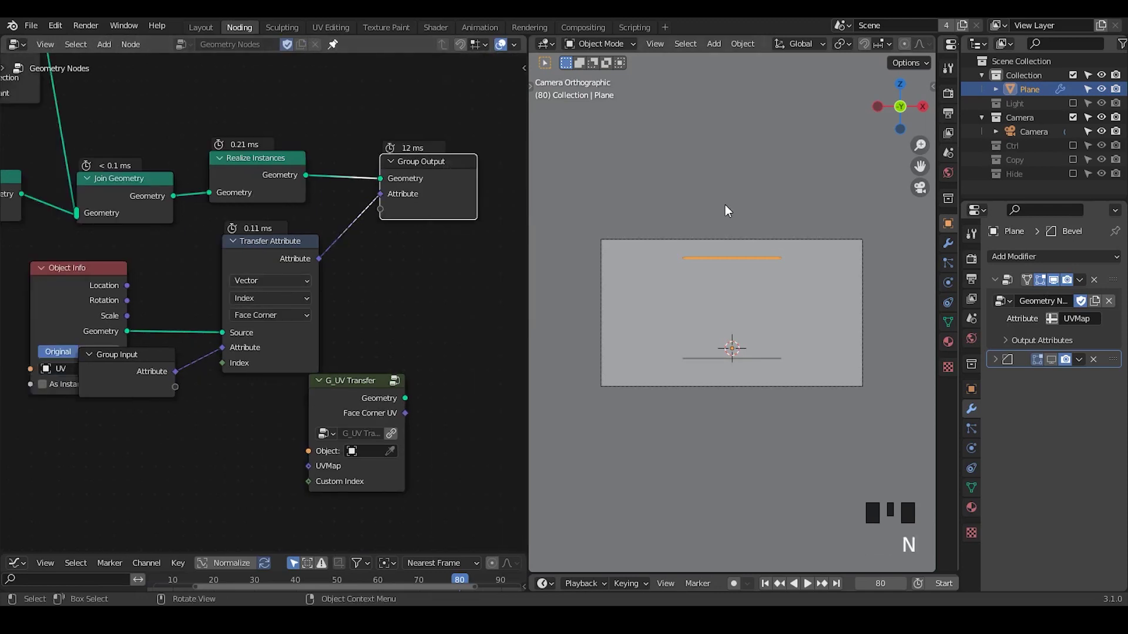
Add a Set Material node just before the Group Output.
key("z")
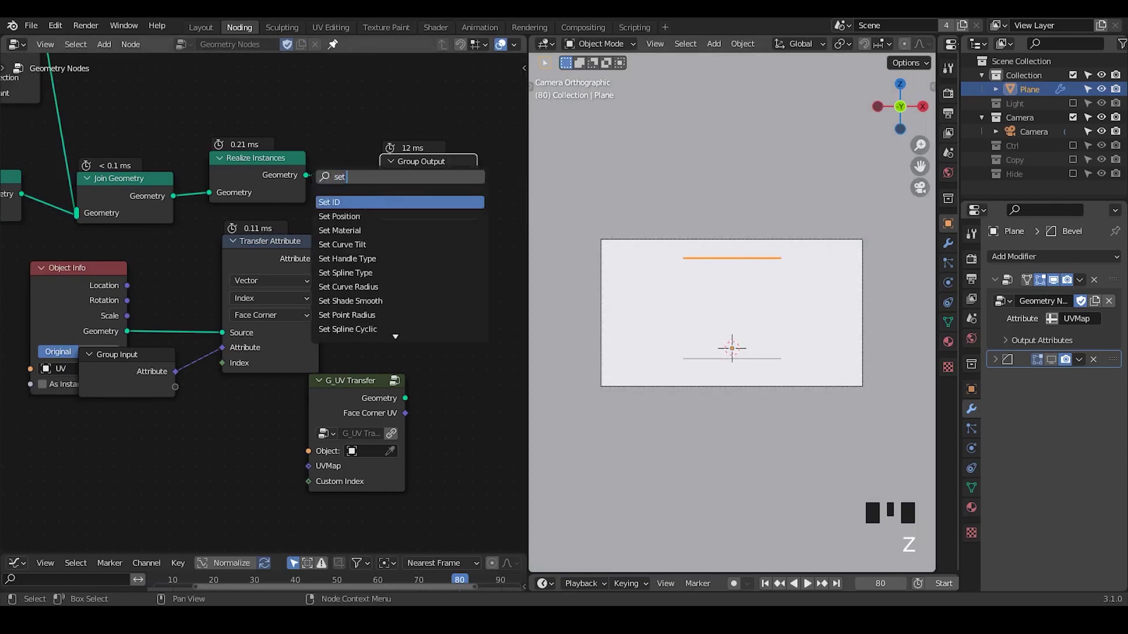
key("ctrl+a")
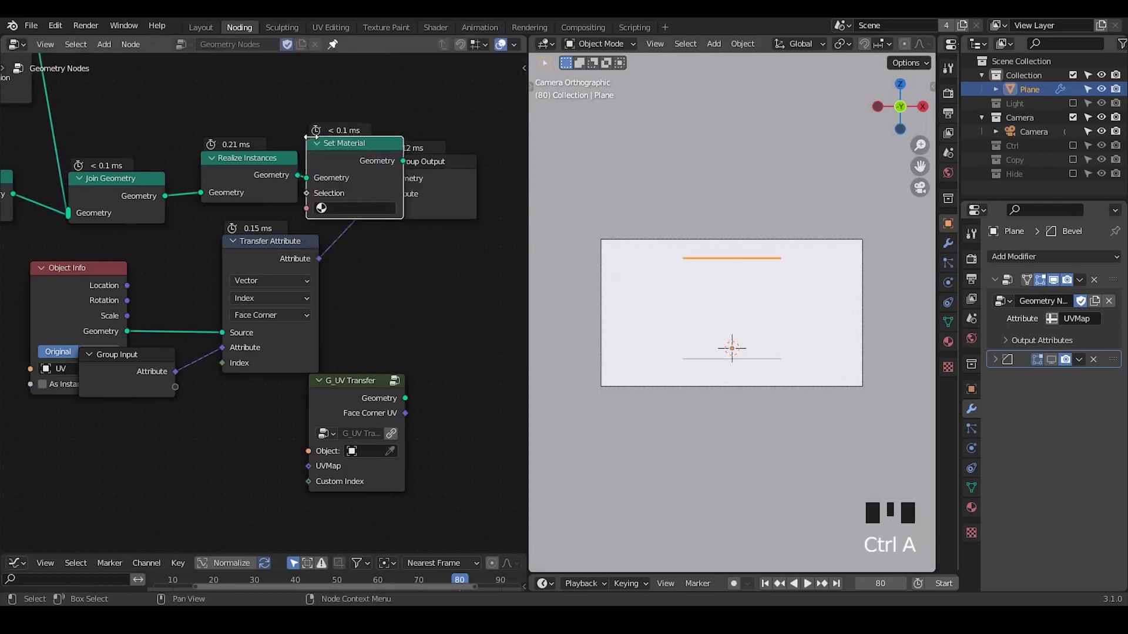
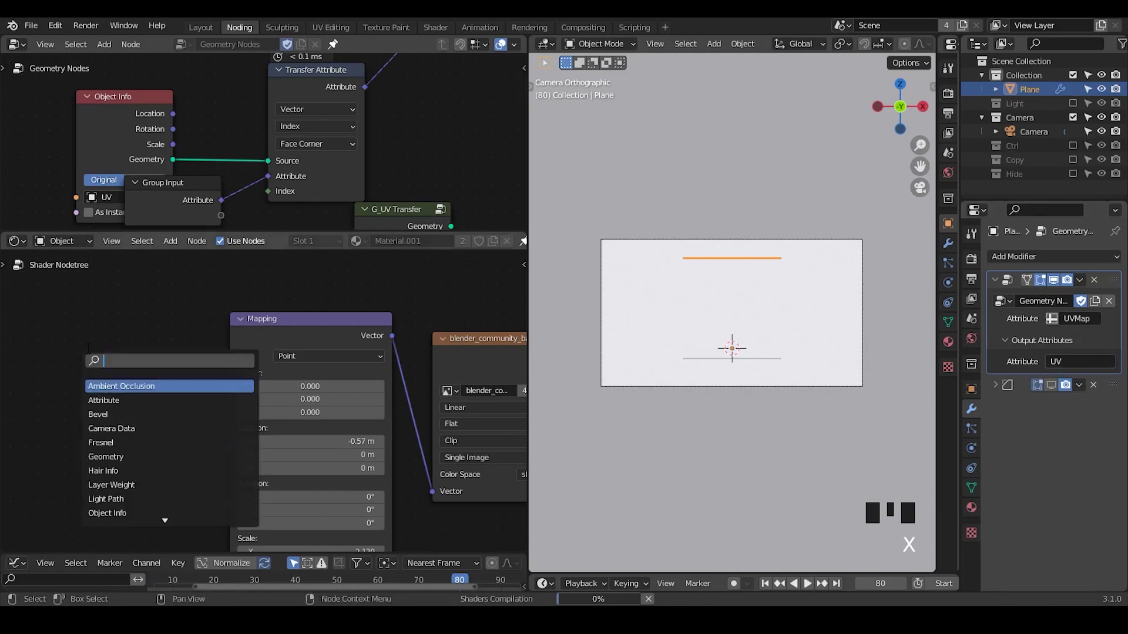
Add a UV Attribute node driving the image Mapping, check playback, and return to frame 1.
key("a")
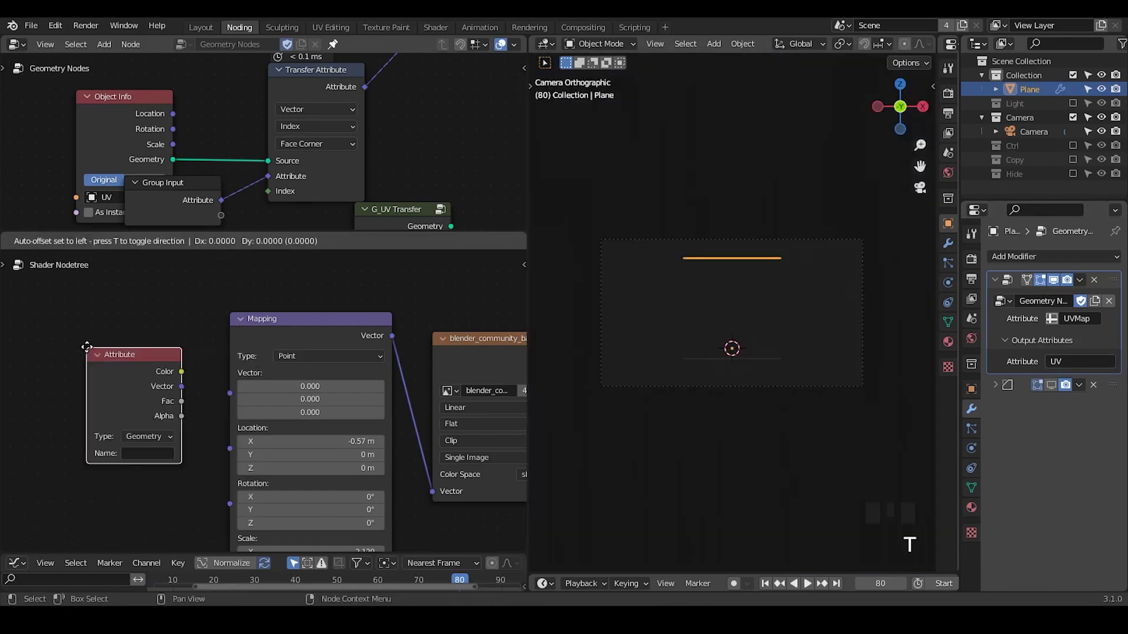
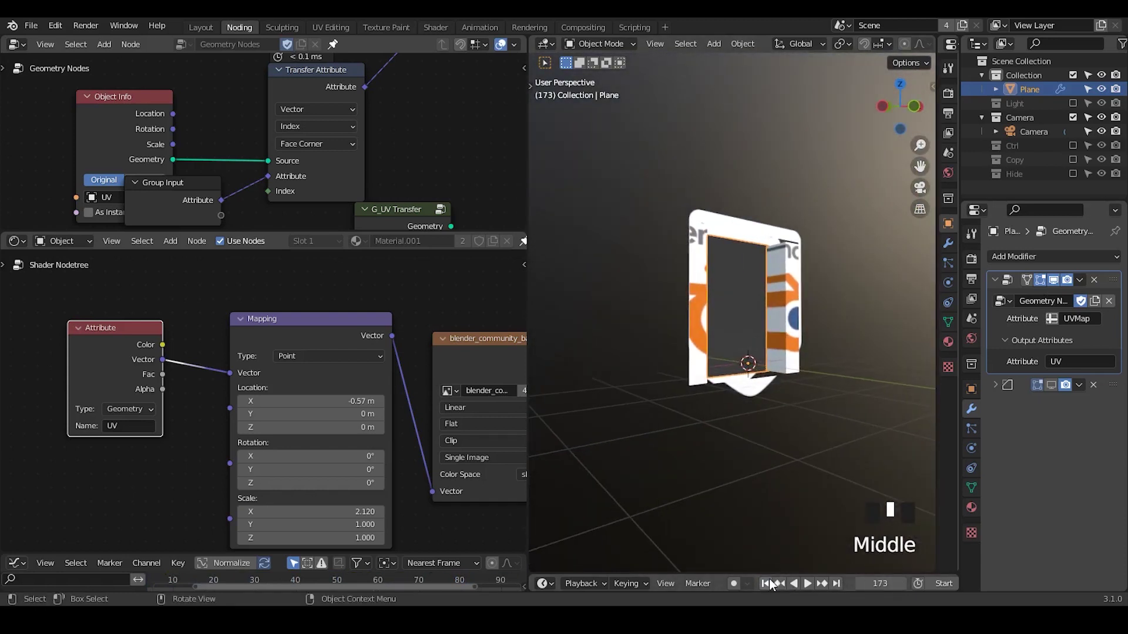
left_click_drag(772, 583, 883, 224)
key("z")
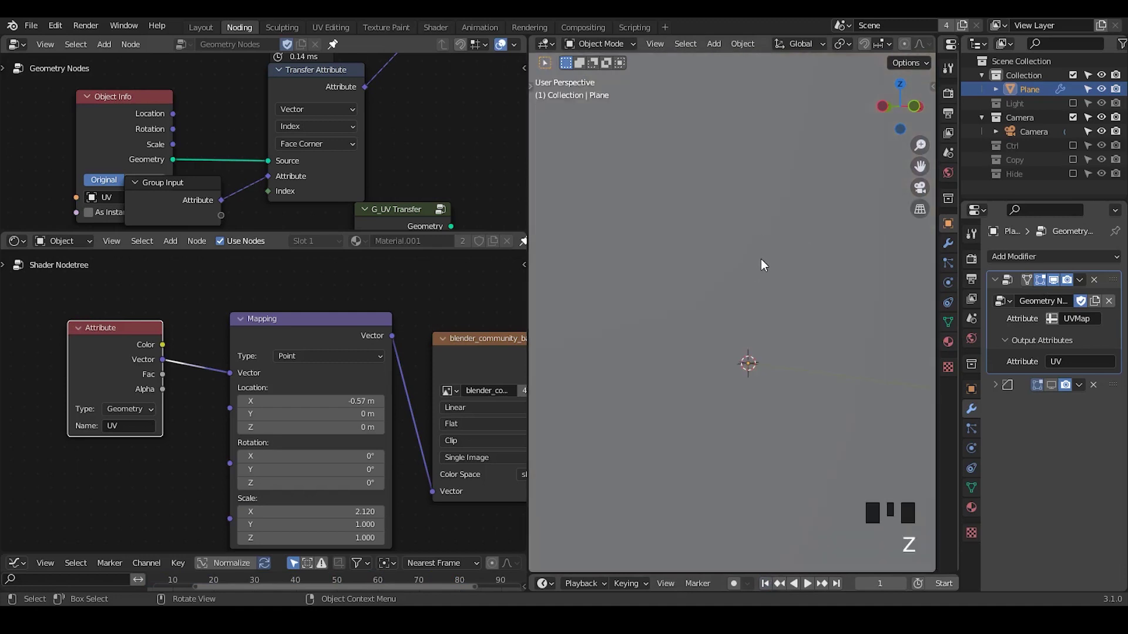
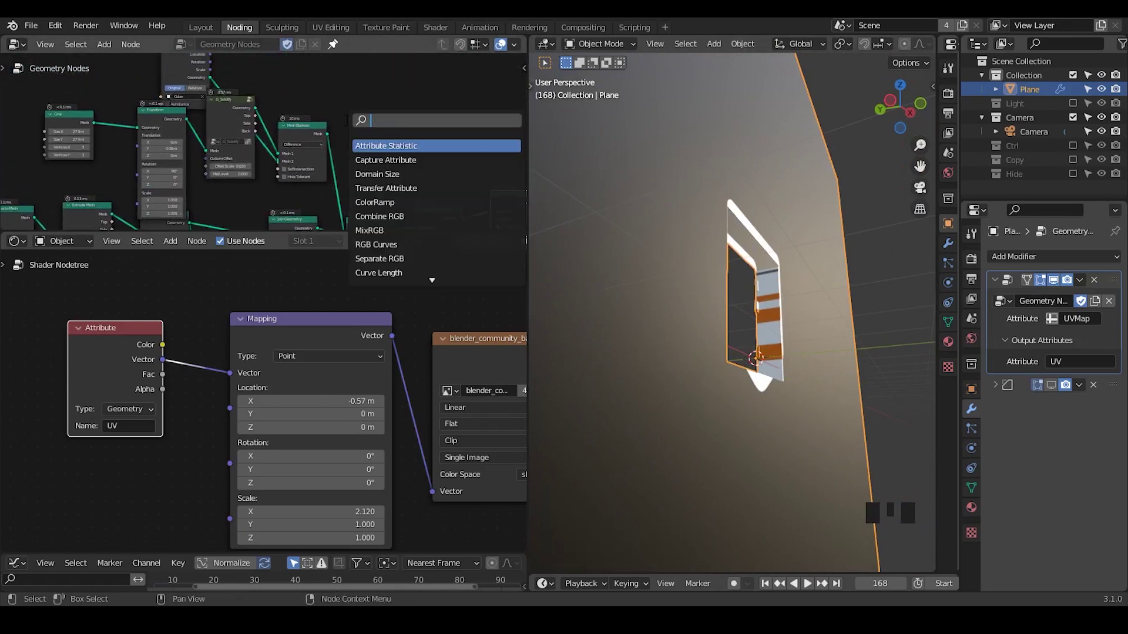
Delete the extra node after G_Solidify and orbit to view the striped, textured window frame.
key("ctrl+a")
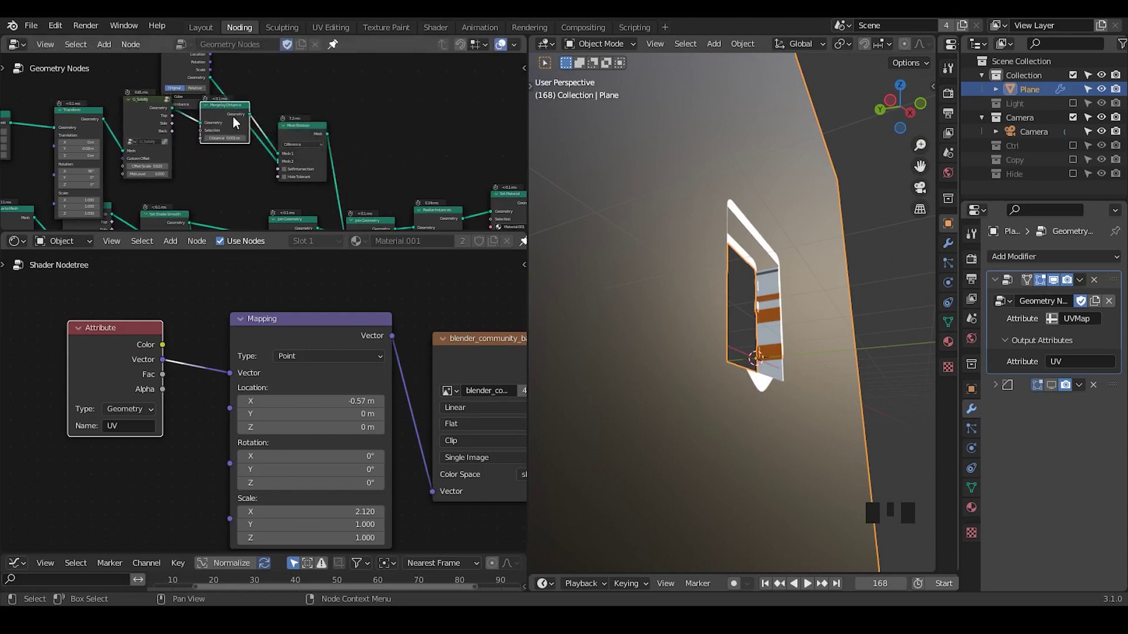
key("ctrl+x")
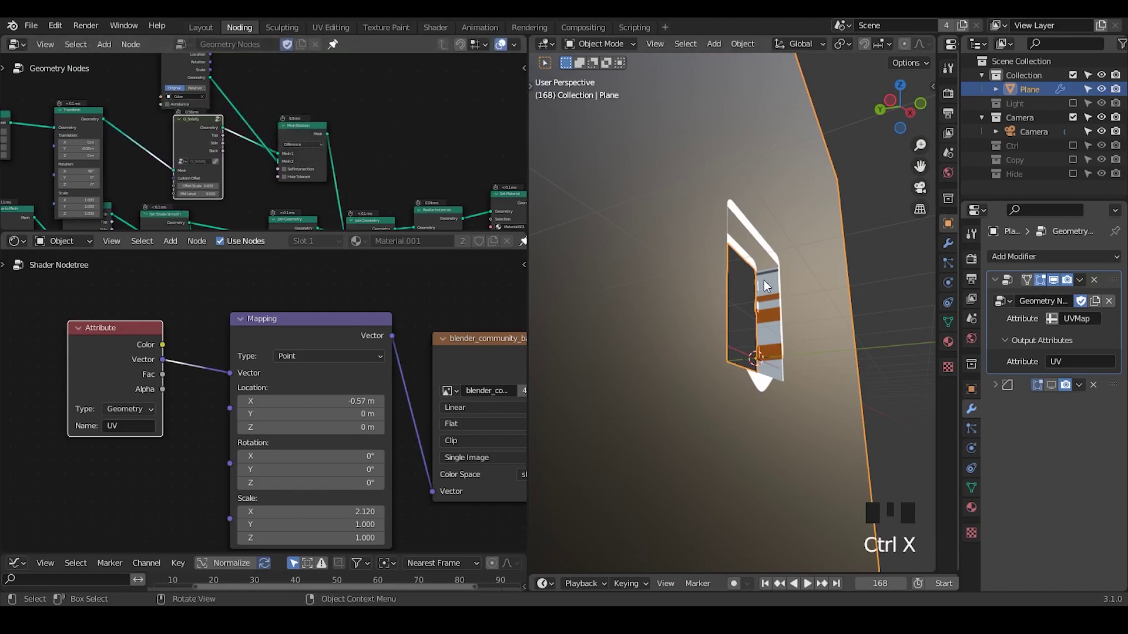
left_click_drag(765, 280, 753, 238)
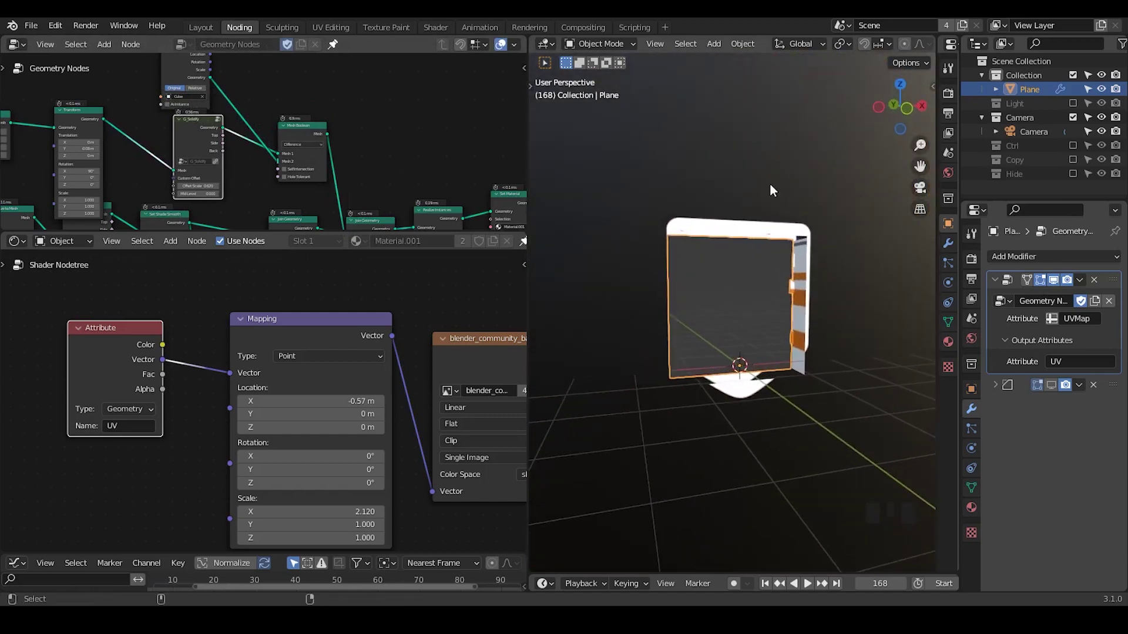